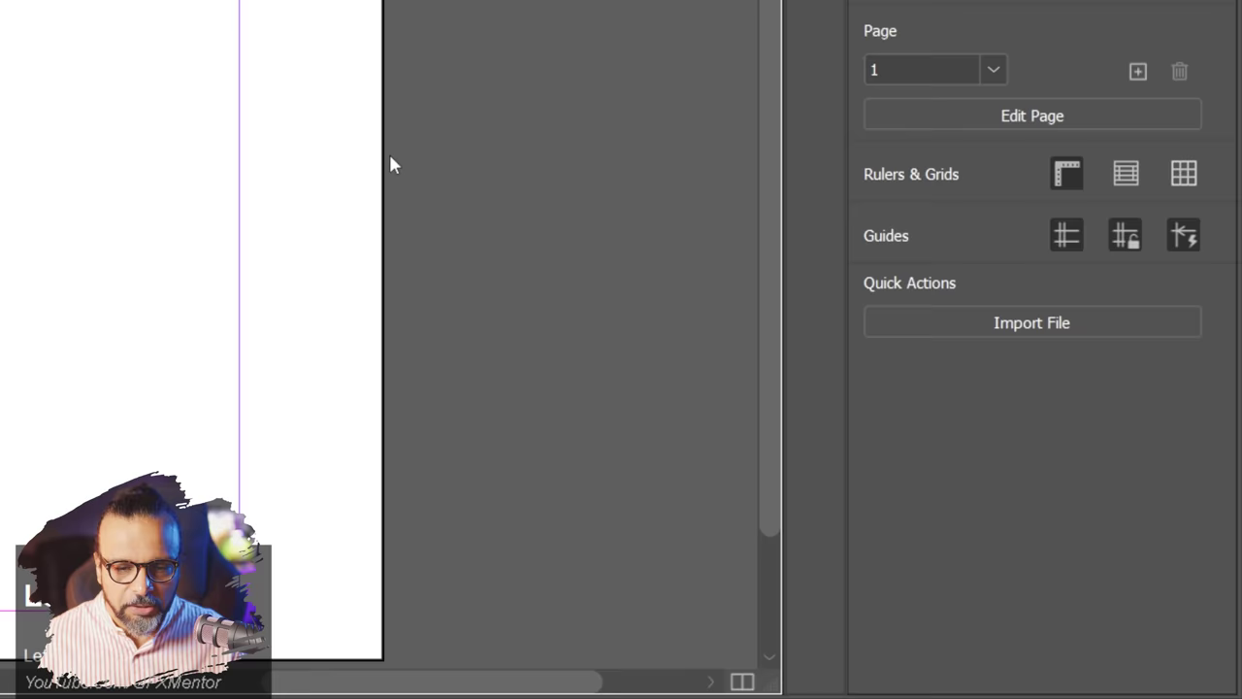
- Show the Pages panel with the document pages and parent pages
{"action": "left_click", "coordinate": [703, 364]}
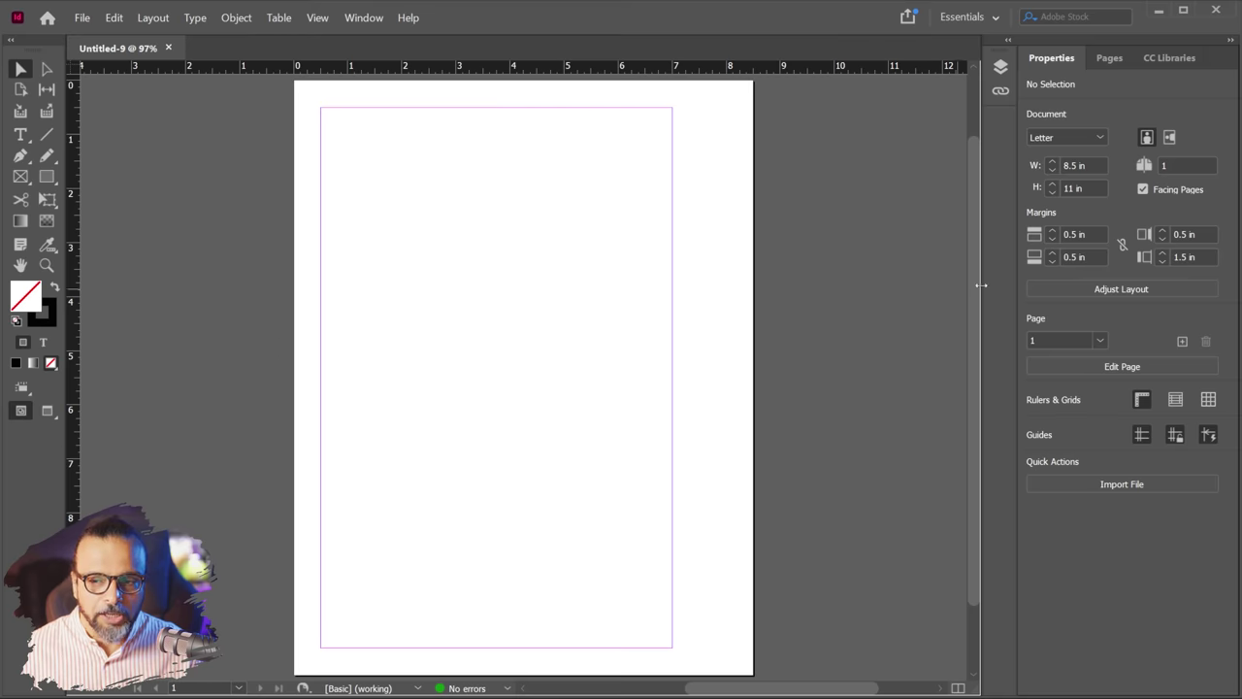
- Add pages in the Pages panel, review the spreads, then undo to remove the extra pages
{"action": "left_click", "coordinate": [1110, 60]}
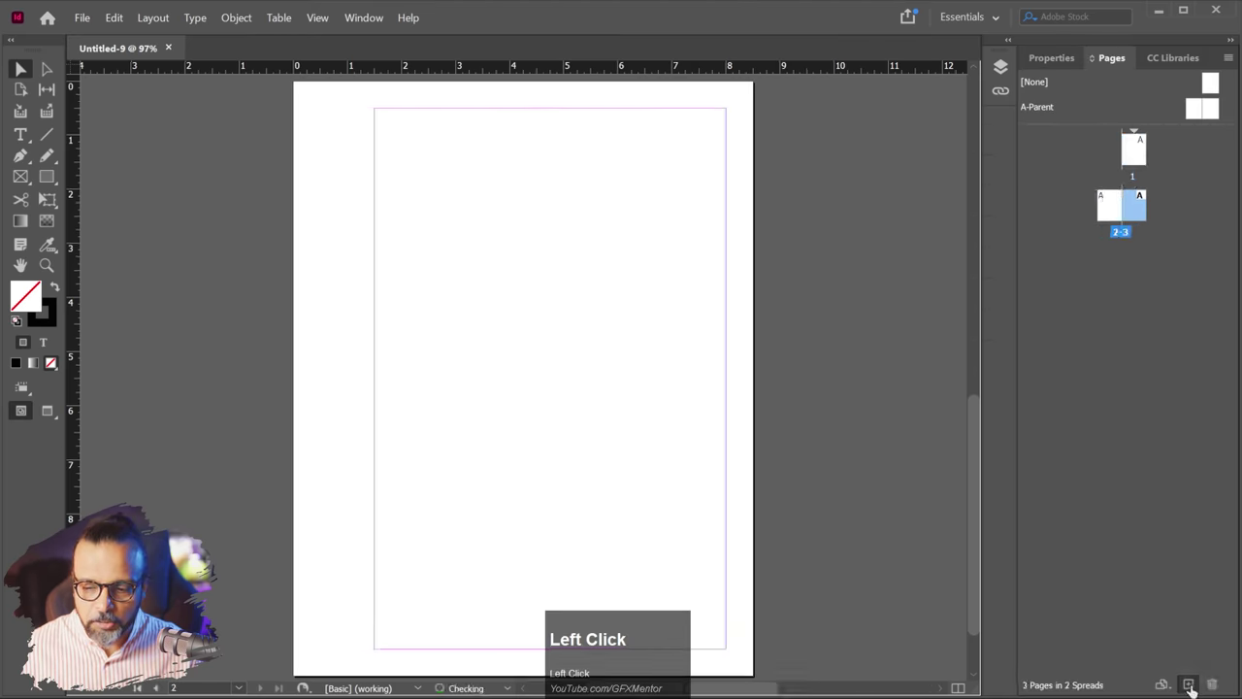
{"action": "scroll", "scroll_direction": "down", "scroll_amount": 3}
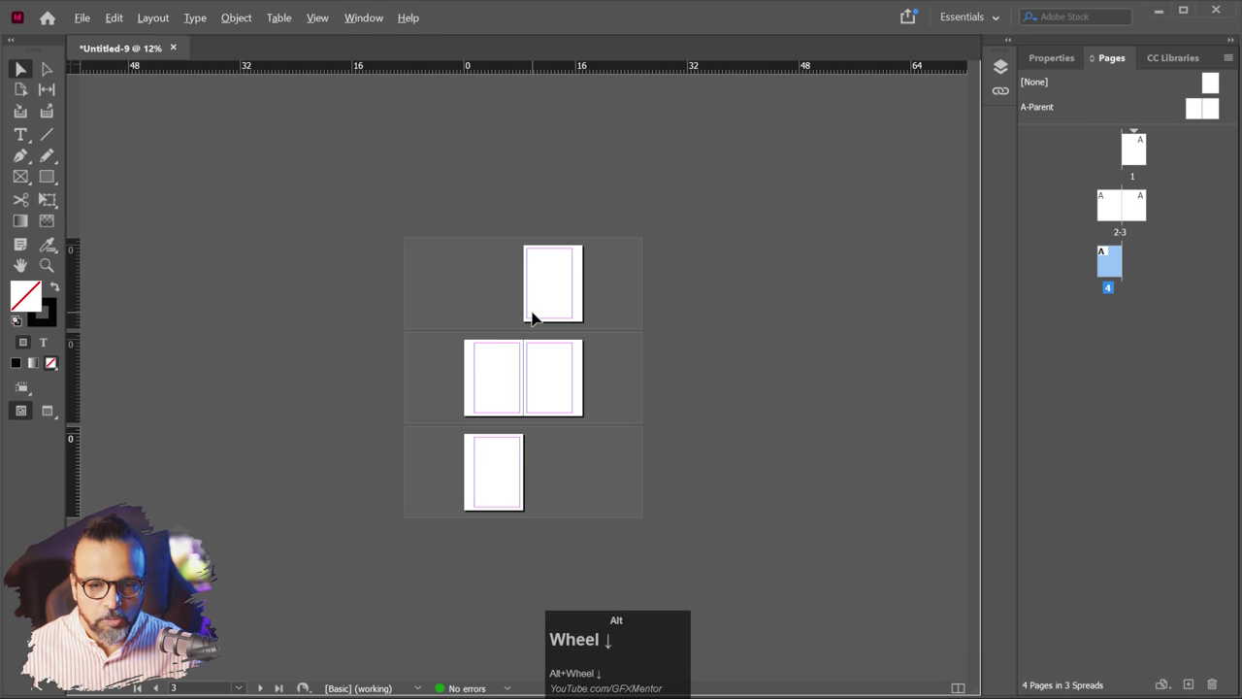
{"action": "scroll", "scroll_direction": "up", "scroll_amount": 3}
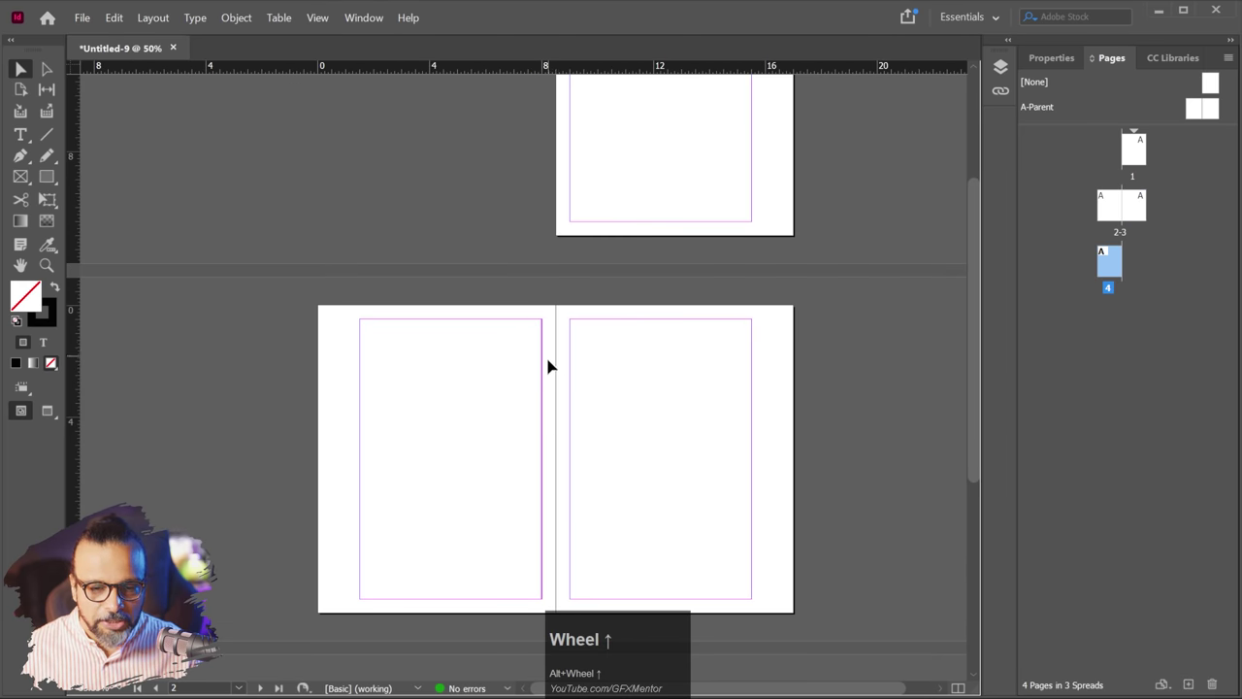
{"action": "scroll", "scroll_direction": "up", "scroll_amount": 3}
{"action": "key", "text": "ctrl+z"}
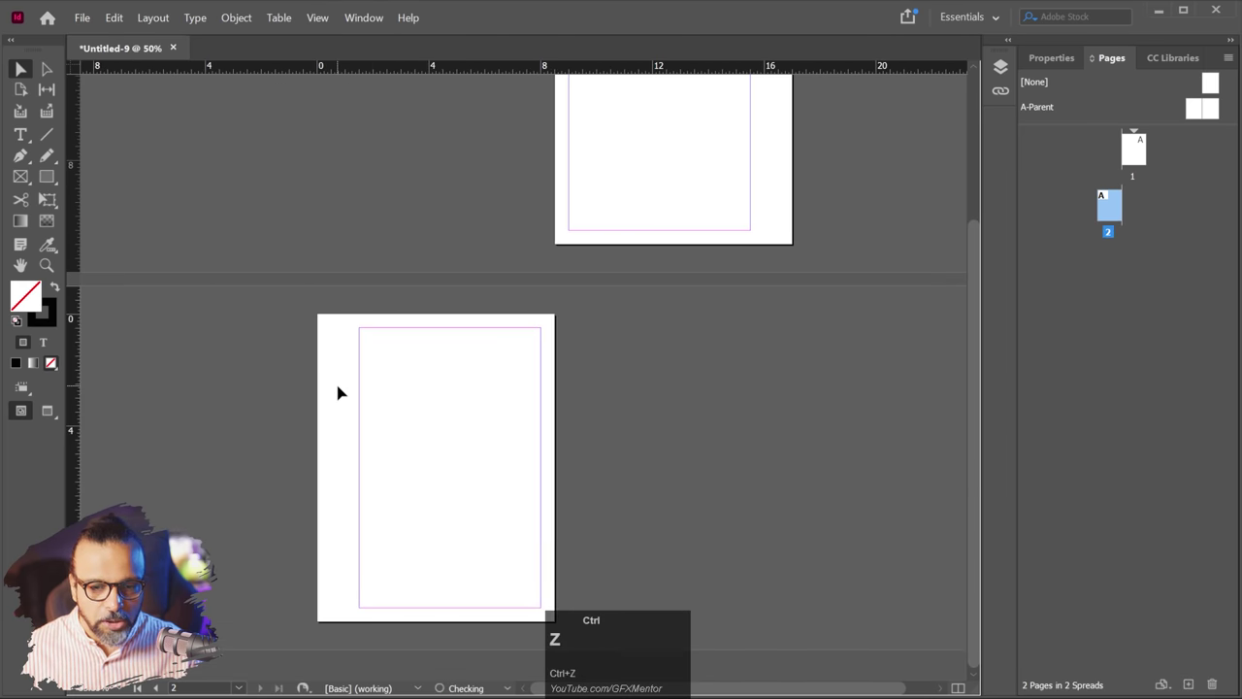
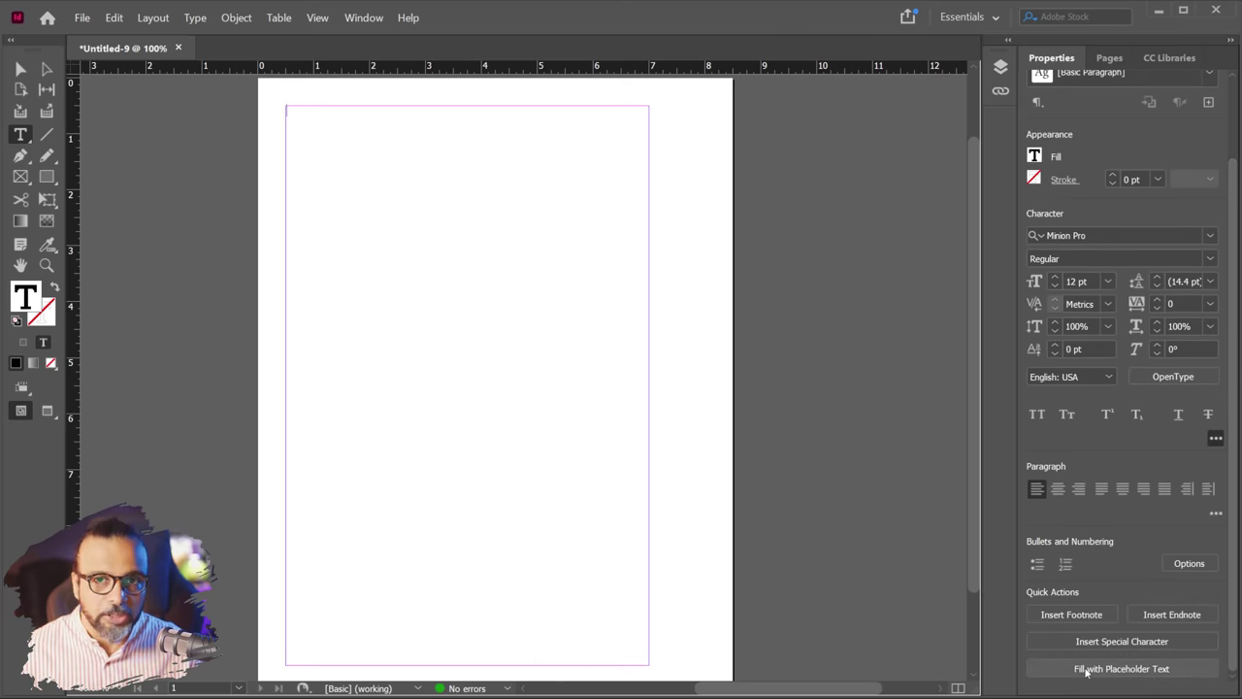
- Fill the new frame with placeholder text, then delete that frame so page 1 is blank
{"action": "left_click", "coordinate": [1089, 672]}
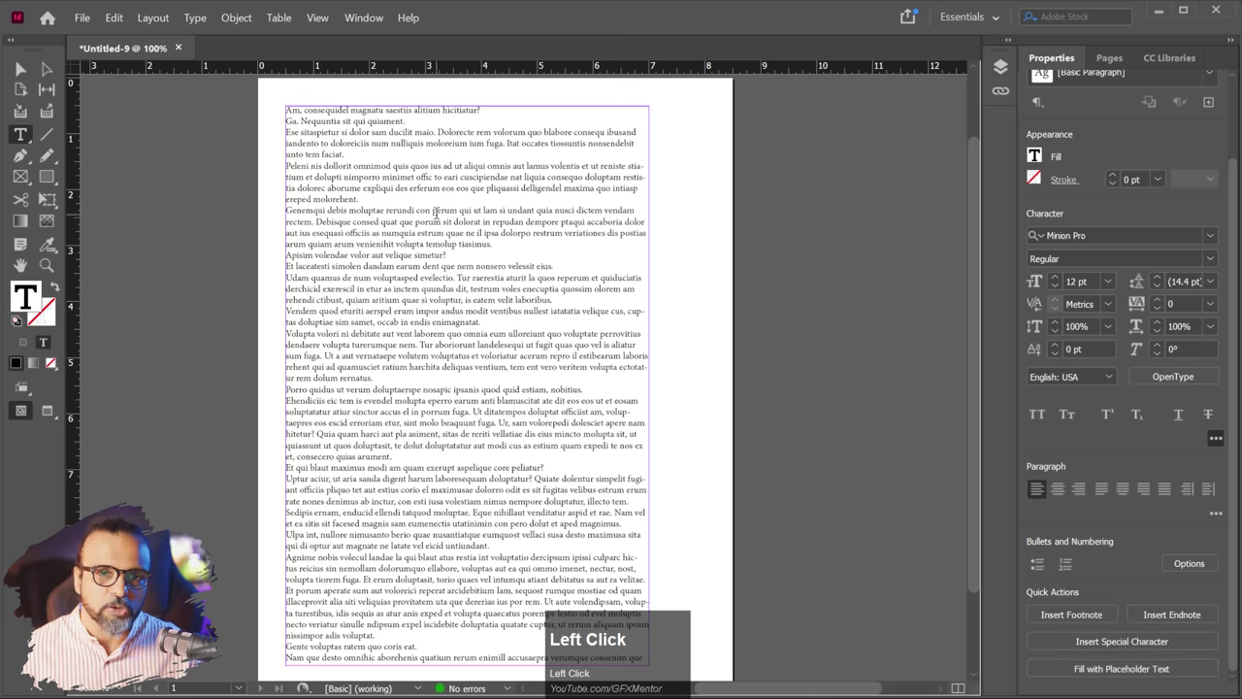
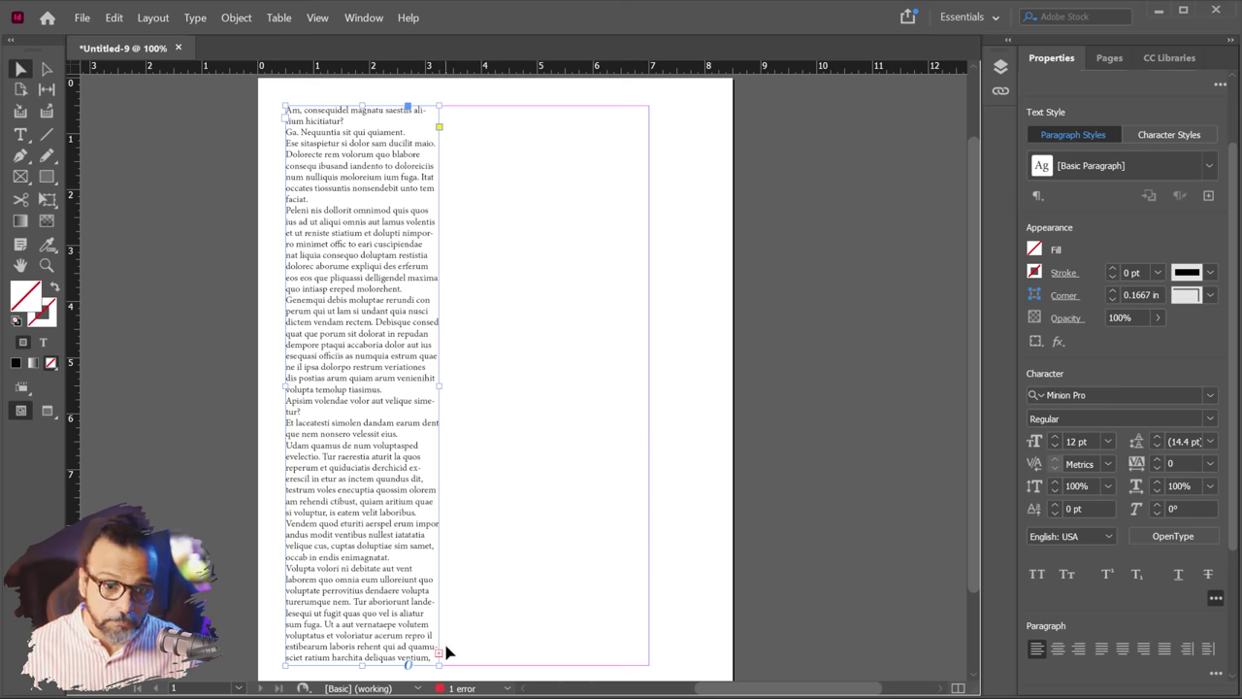
{"action": "left_click", "coordinate": [341, 505]}
{"action": "key", "text": "Delete"}
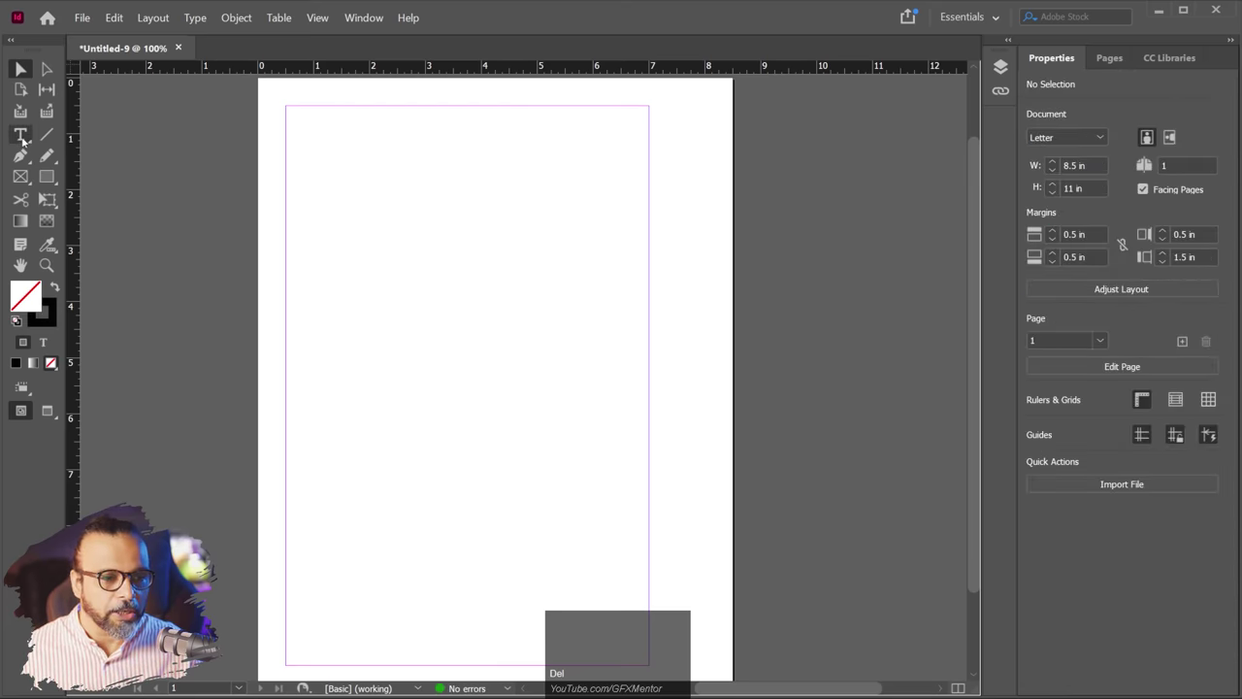
- Draw a narrow placeholder-text frame on page 1's left, then delete the second threaded frame
{"action": "left_click", "coordinate": [22, 136]}
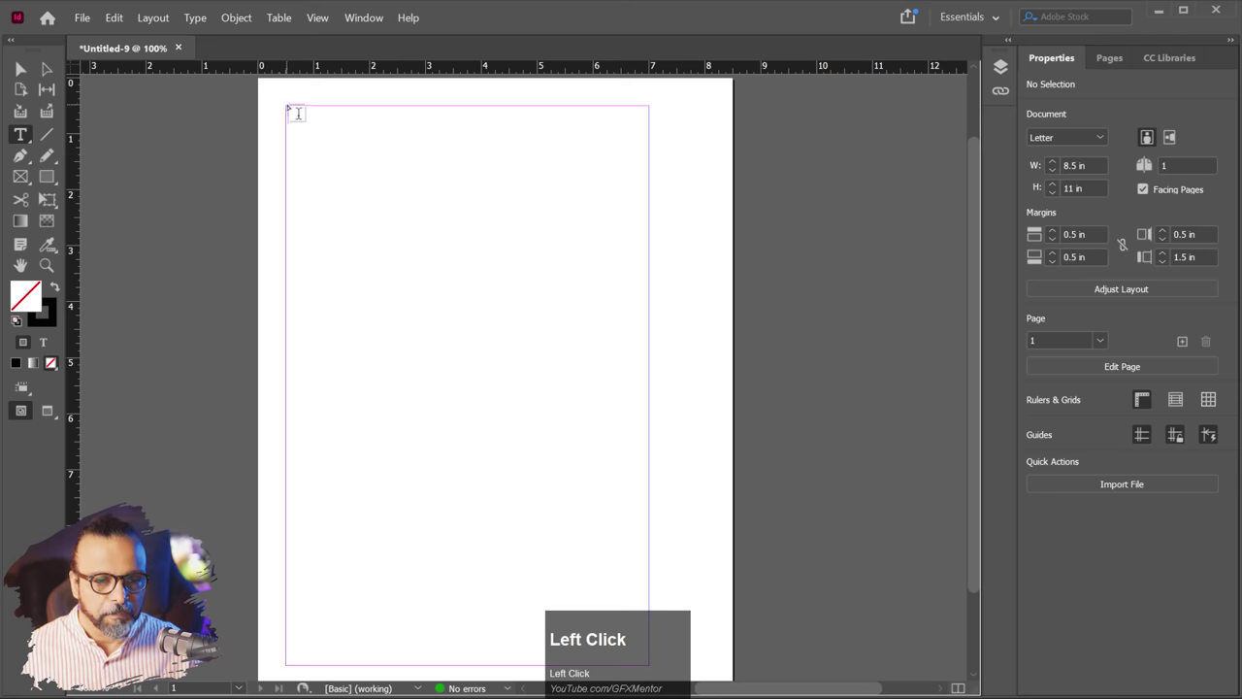
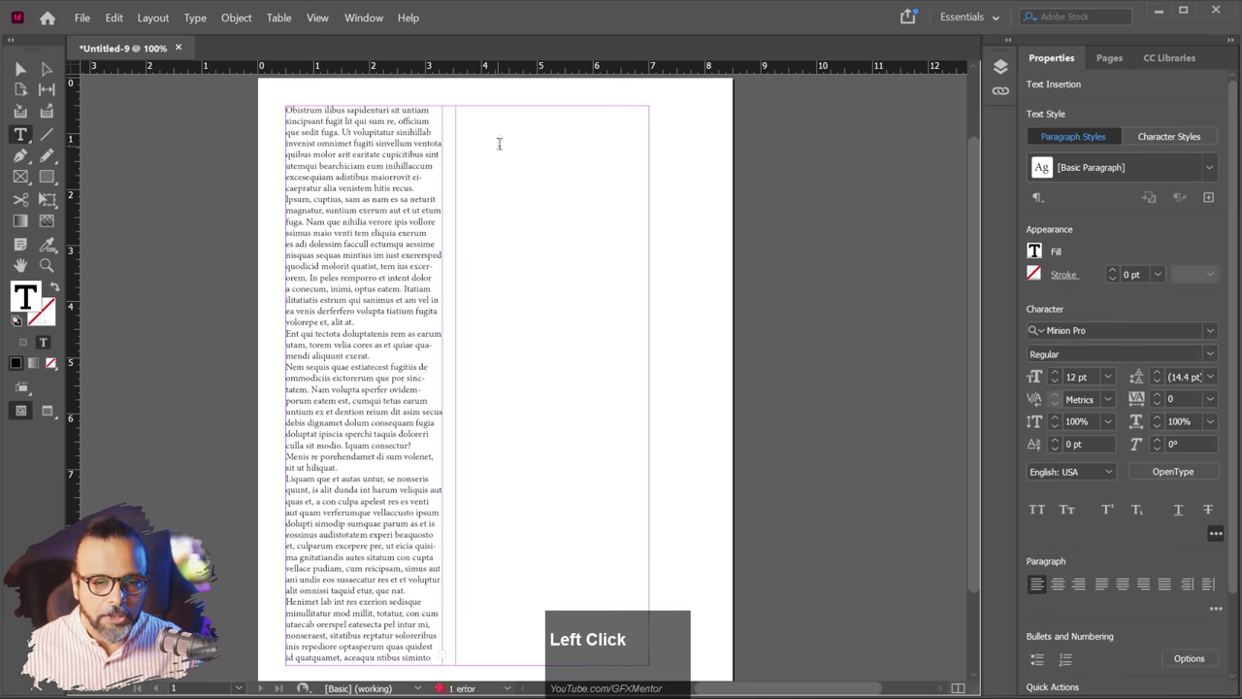
{"action": "left_click", "coordinate": [18, 70]}
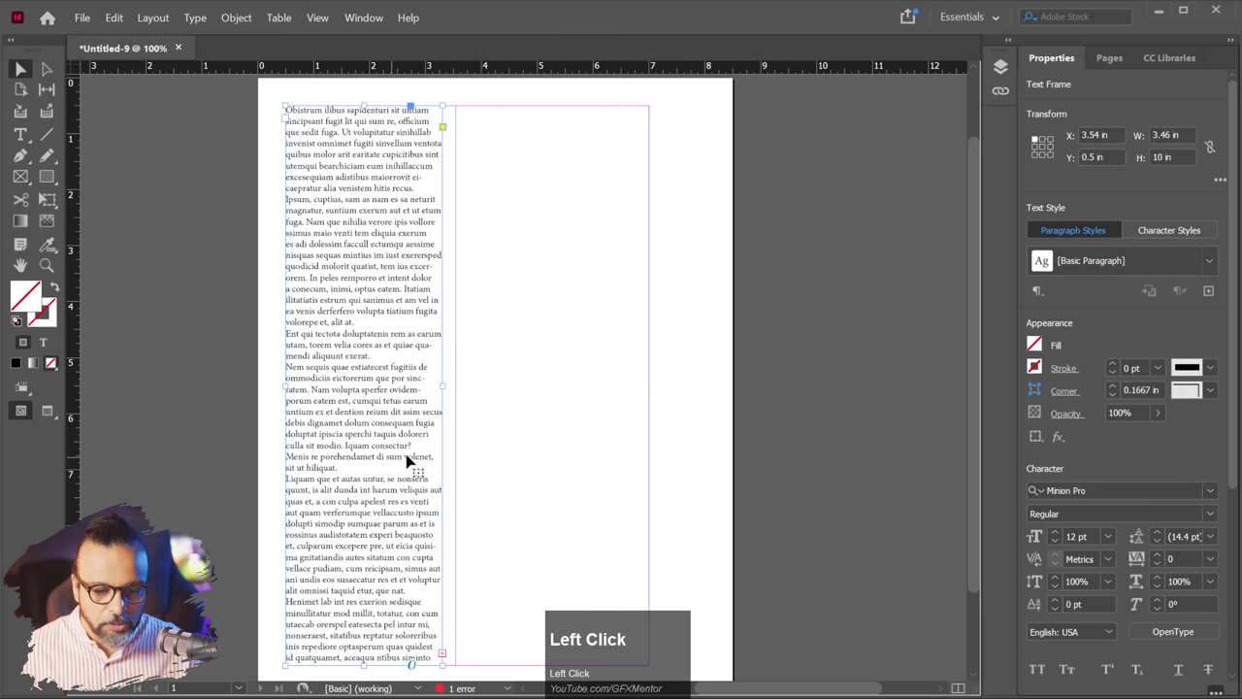
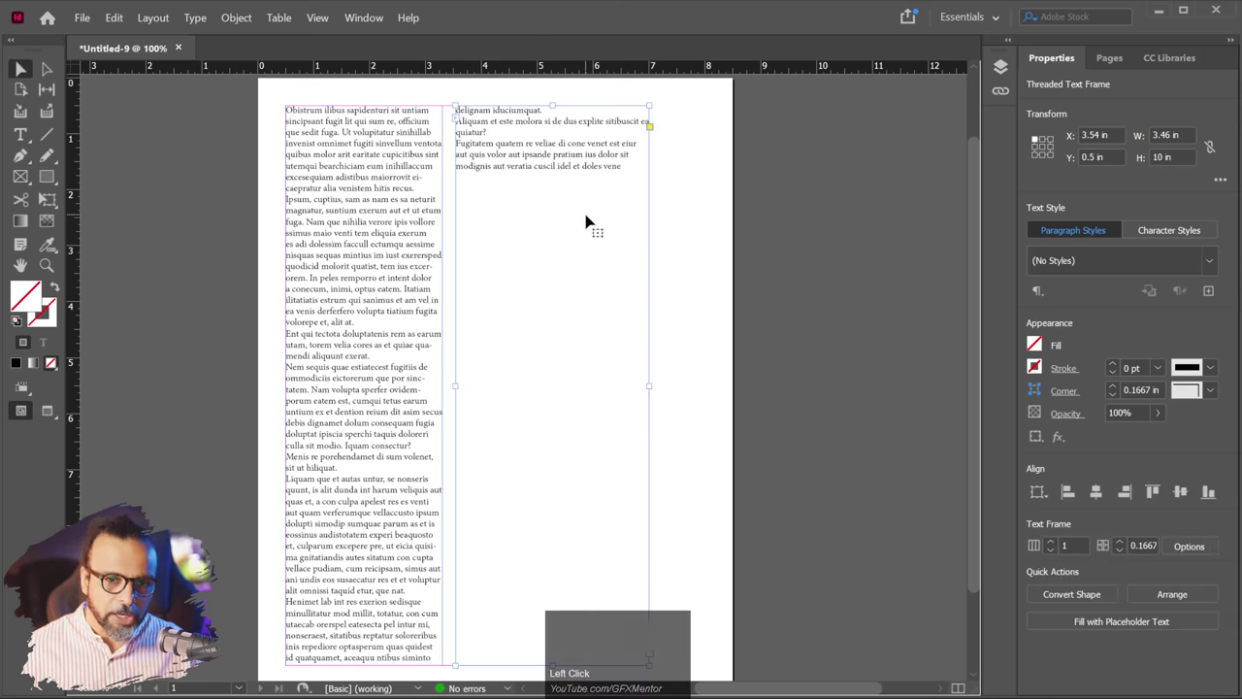
{"action": "left_click", "coordinate": [592, 219]}
{"action": "key", "text": "Delete"}
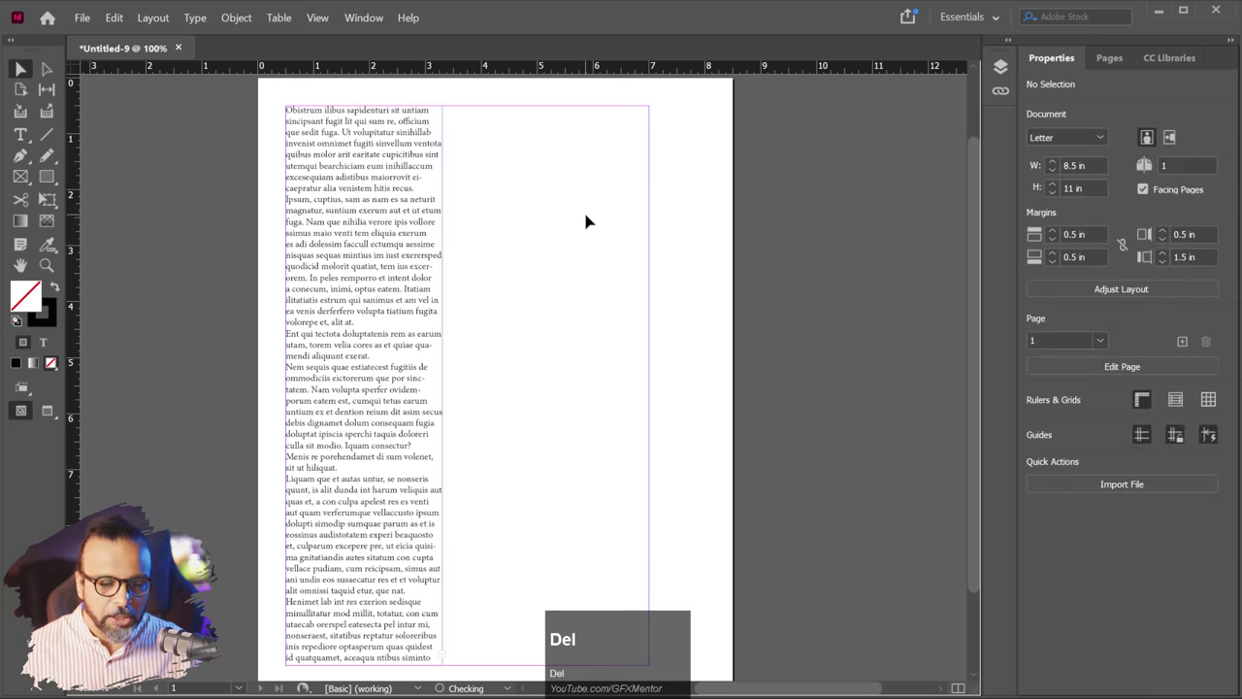
- Thread the narrow frame's overflow, remove the overlapping frame and widen the frame to the margins
{"action": "left_click", "coordinate": [369, 401]}
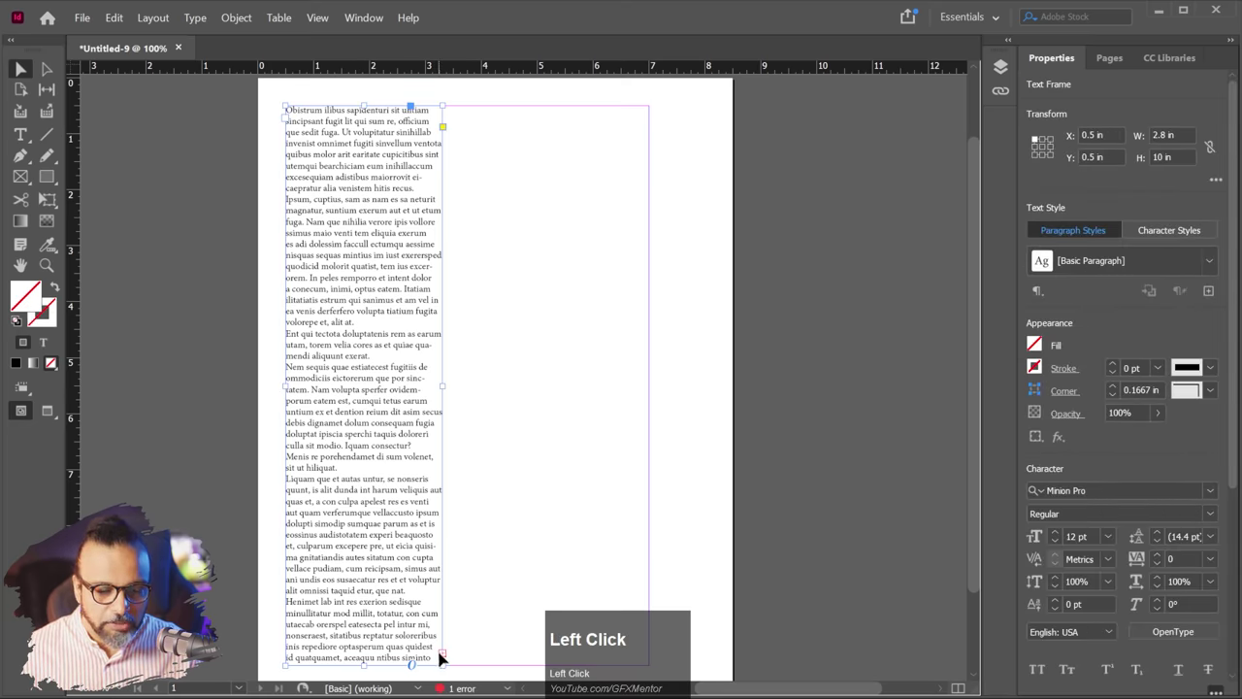
{"action": "left_click", "coordinate": [449, 658]}
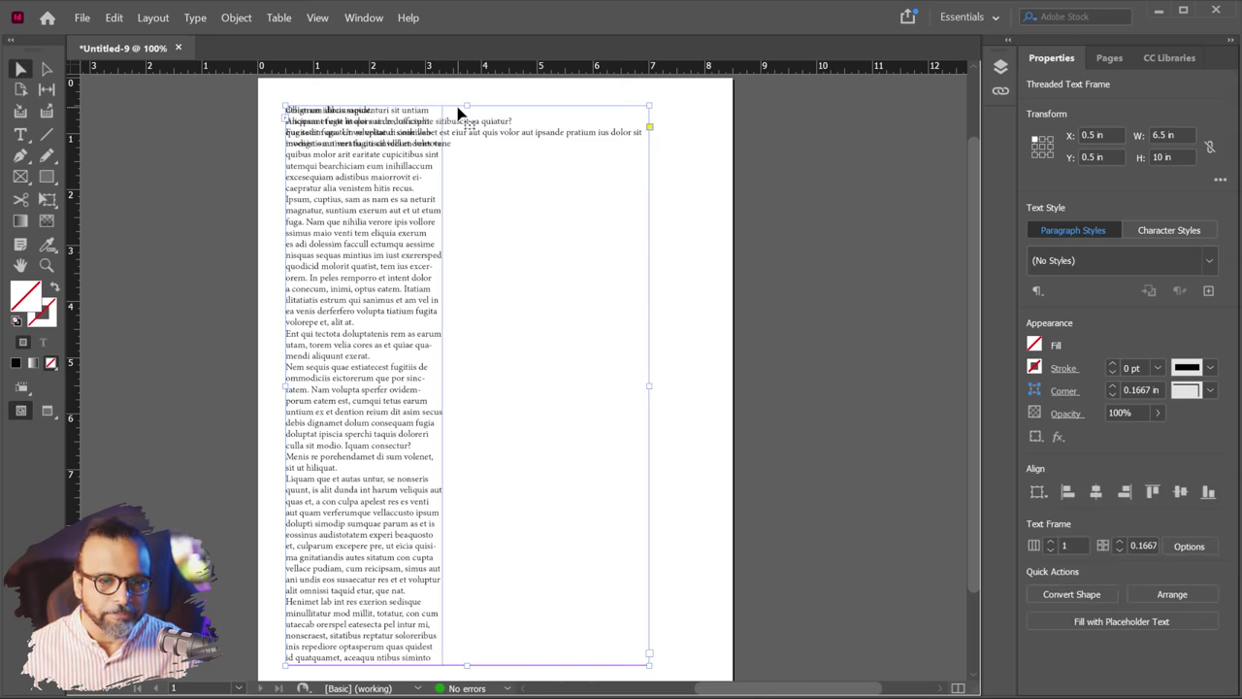
{"action": "key", "text": "Delete"}
{"action": "left_click_drag", "start_coordinate": [407, 360], "coordinate": [487, 406]}
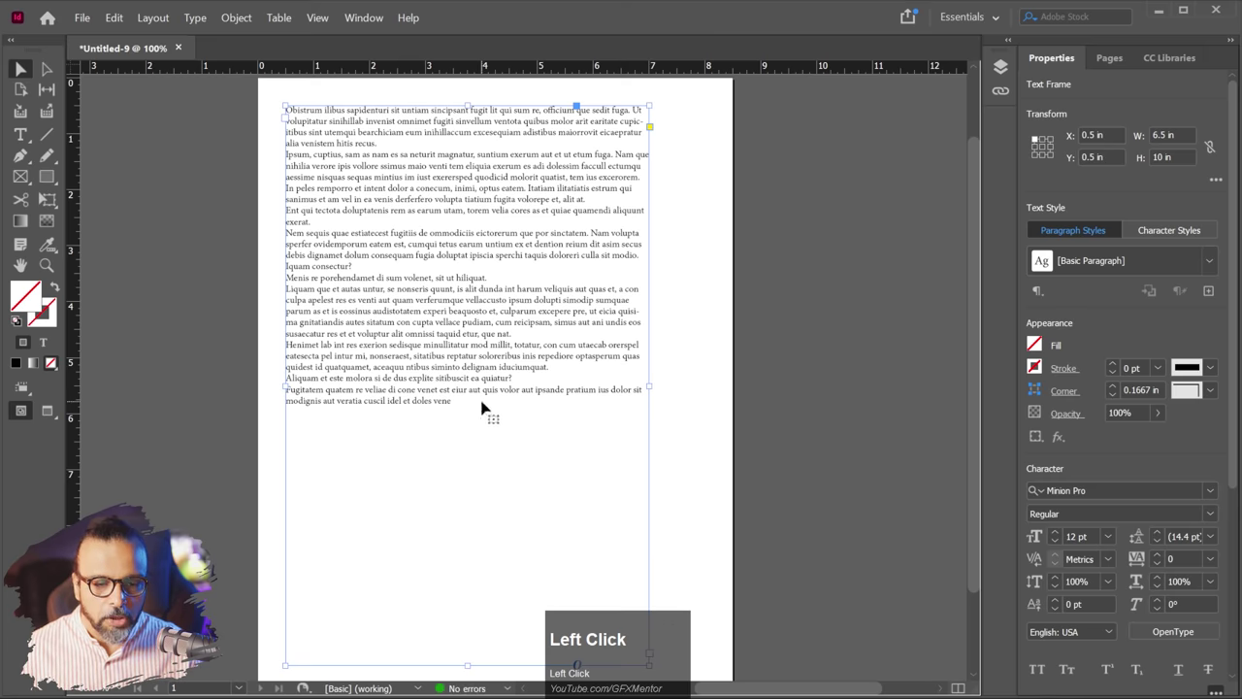
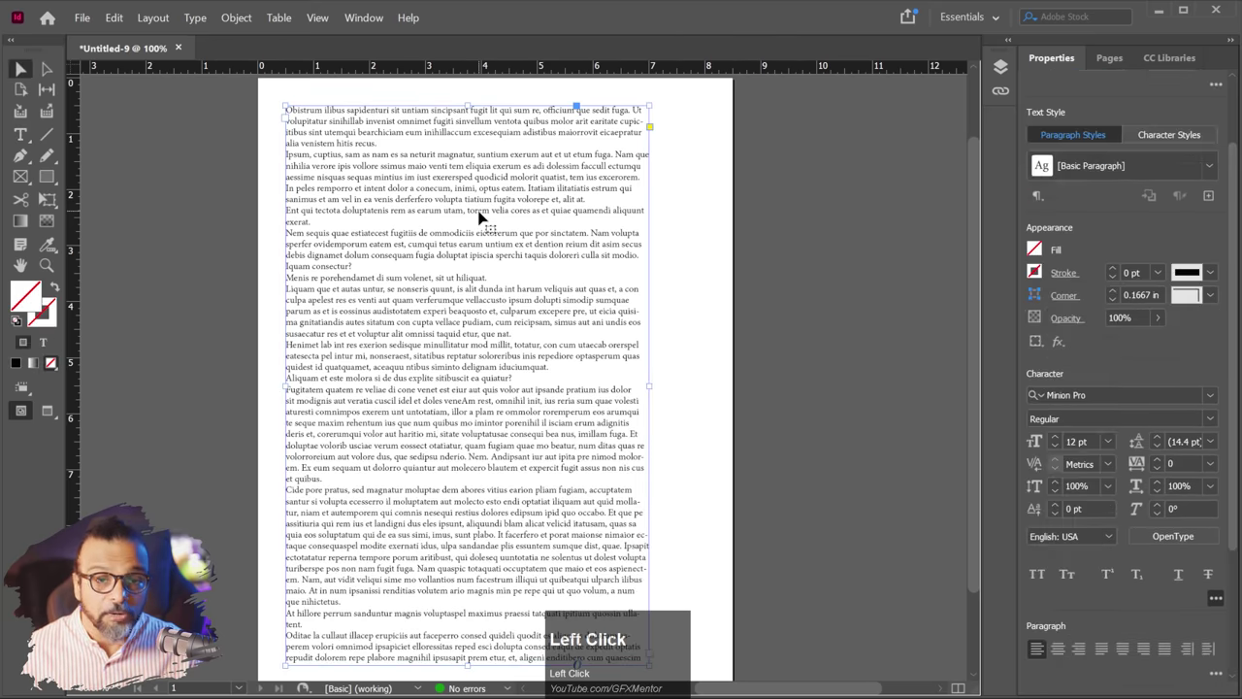
- Set the wide frame to three text columns, then delete it leaving page 1 empty
{"action": "left_click", "coordinate": [651, 264]}
{"action": "left_click", "coordinate": [472, 257]}
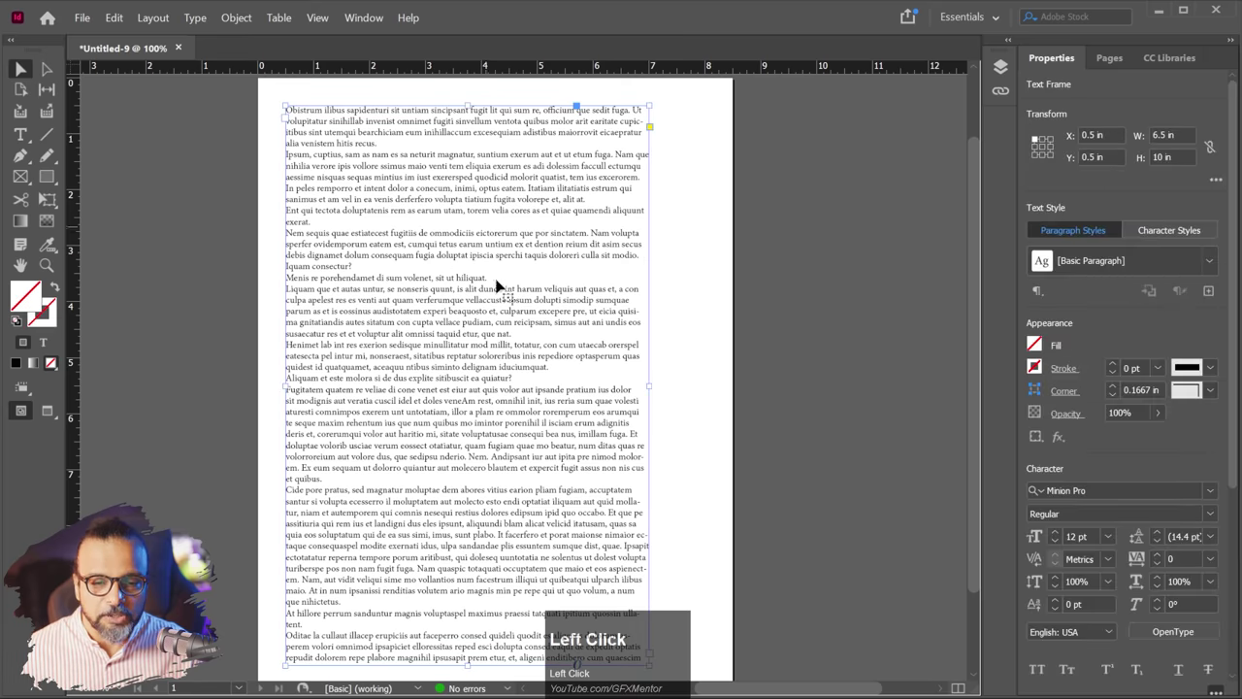
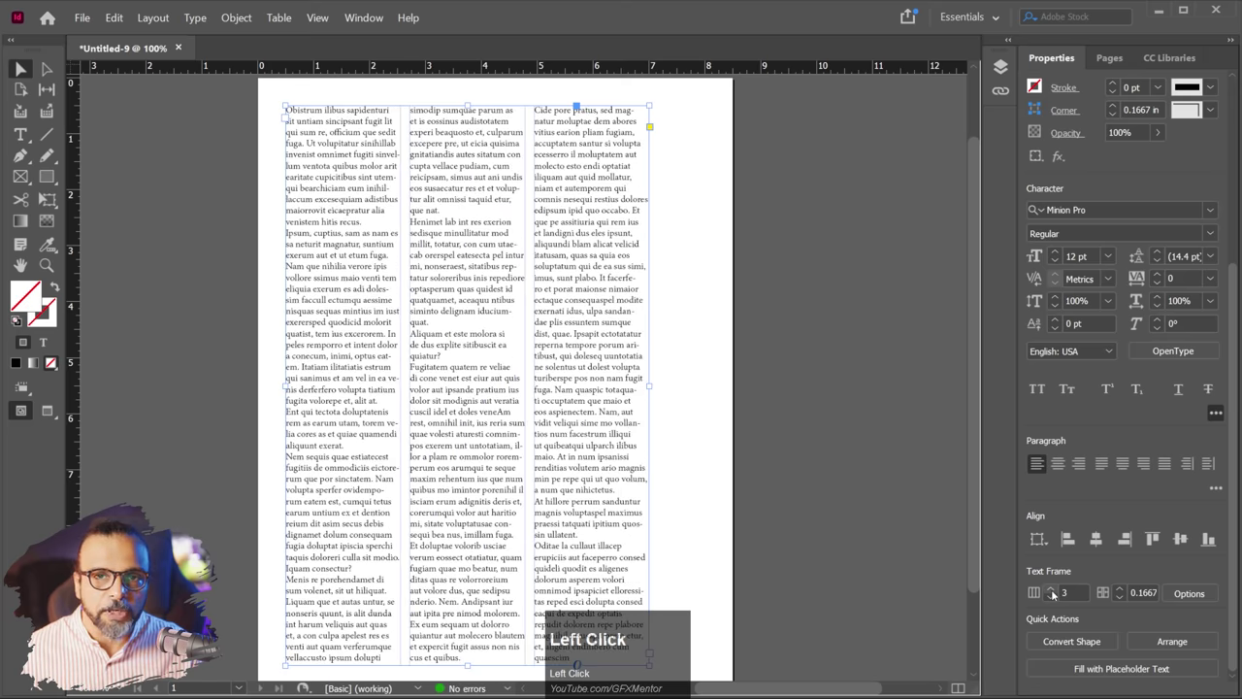
{"action": "left_click", "coordinate": [367, 305]}
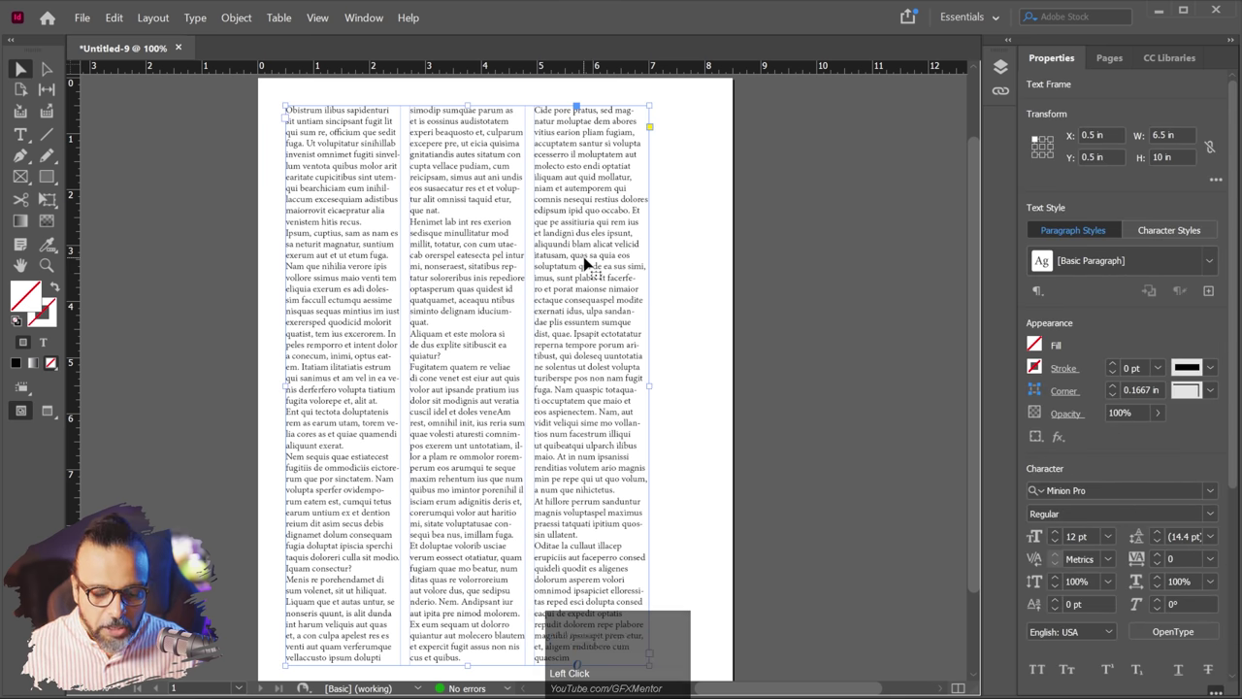
{"action": "key", "text": "Delete"}
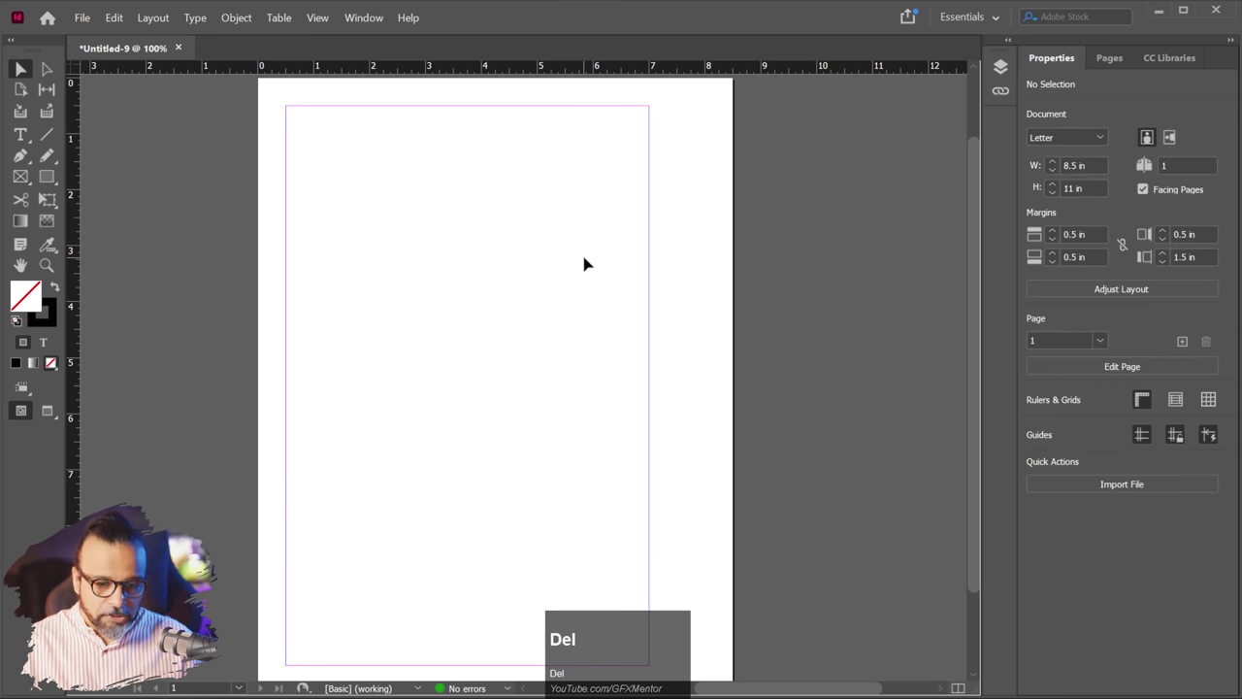
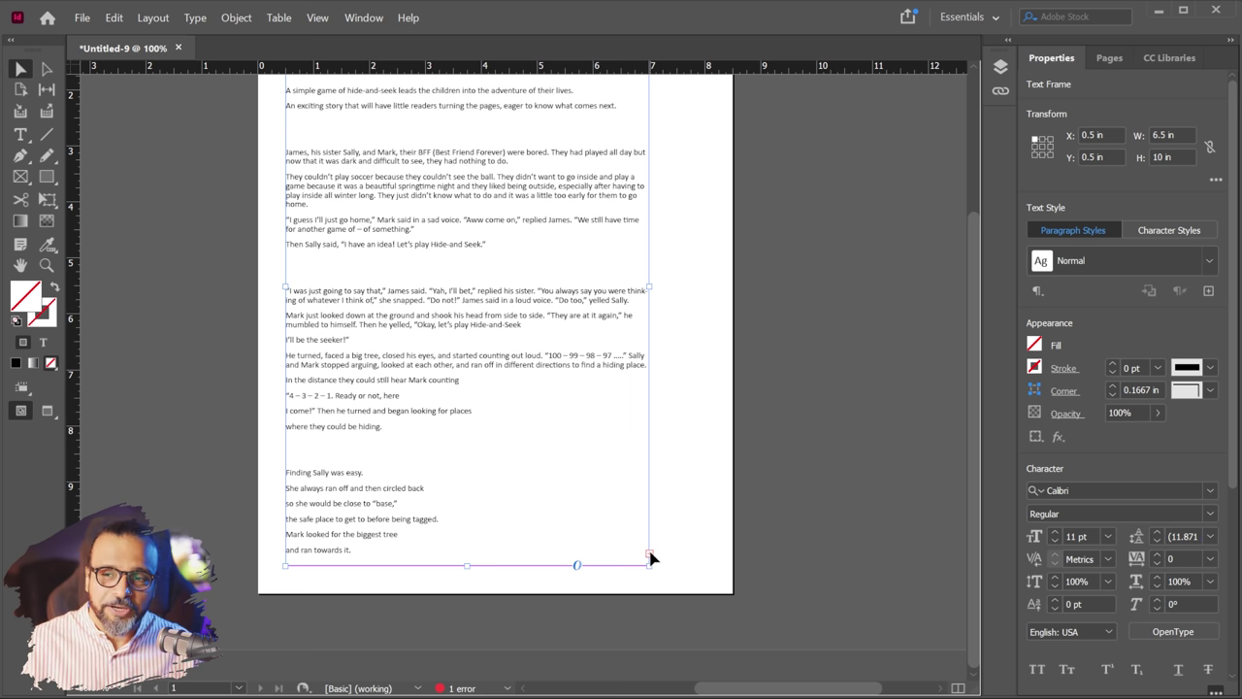
- Add pages in the Pages panel so the story flows through seven pages across four spreads
{"action": "left_click", "coordinate": [1108, 60]}
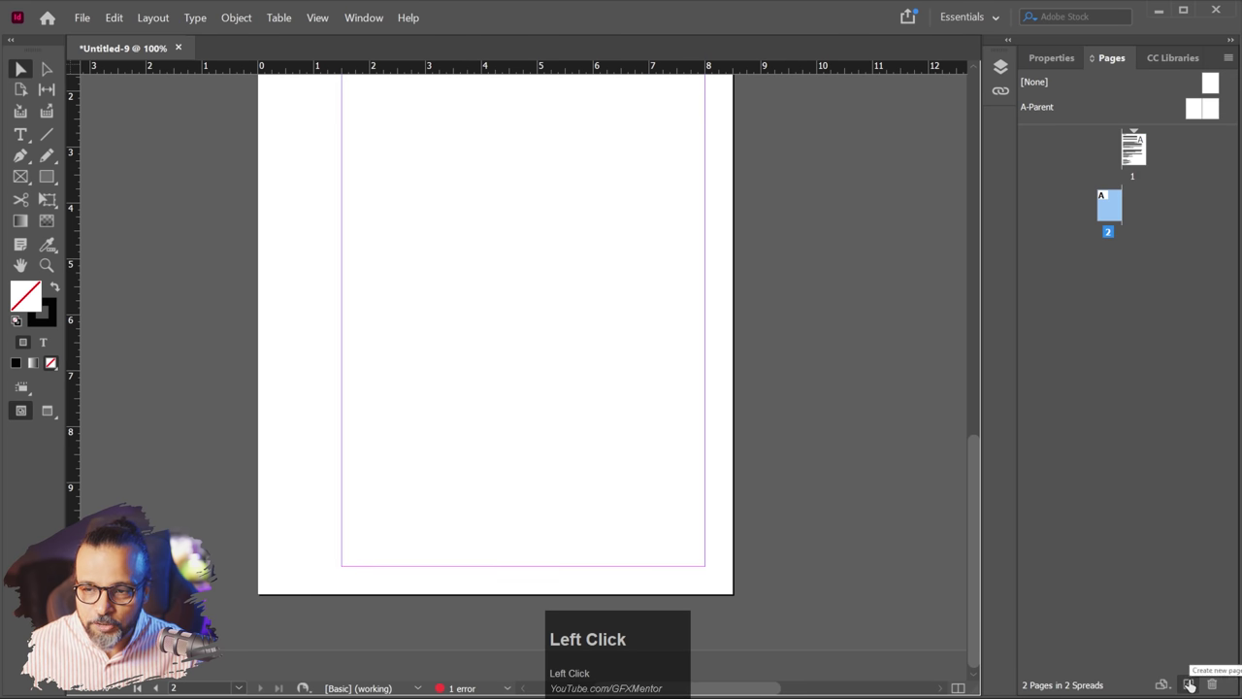
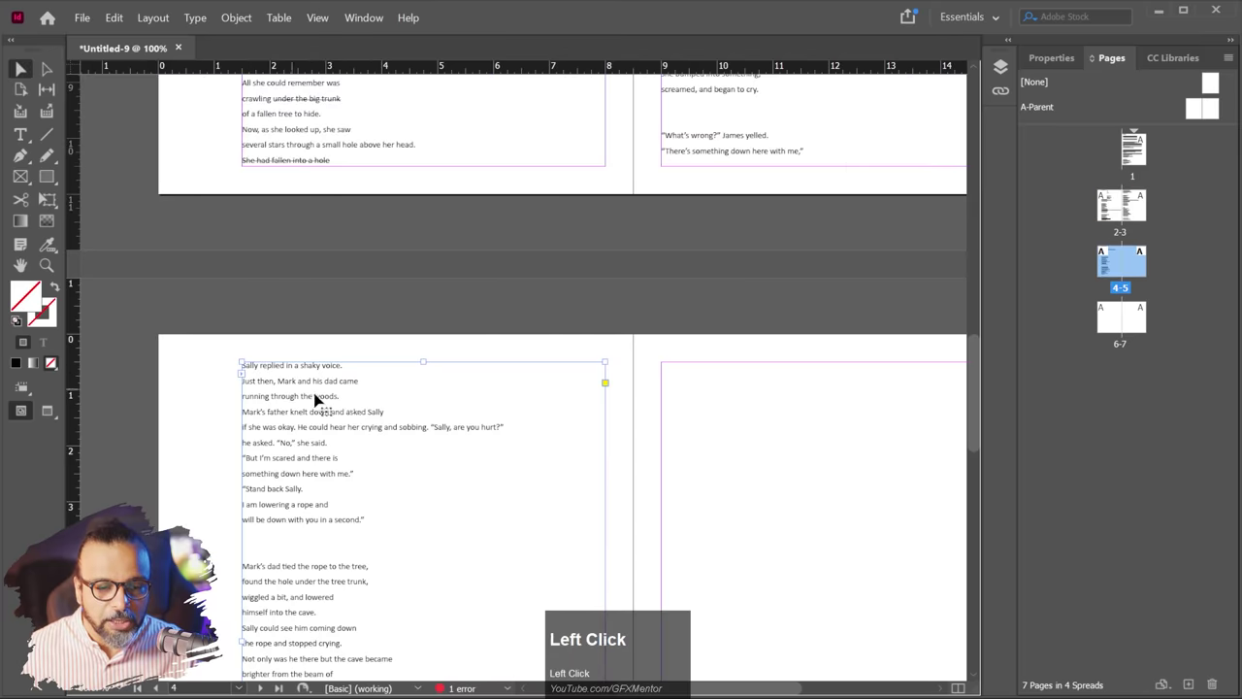
{"action": "scroll", "scroll_direction": "down", "scroll_amount": 3}
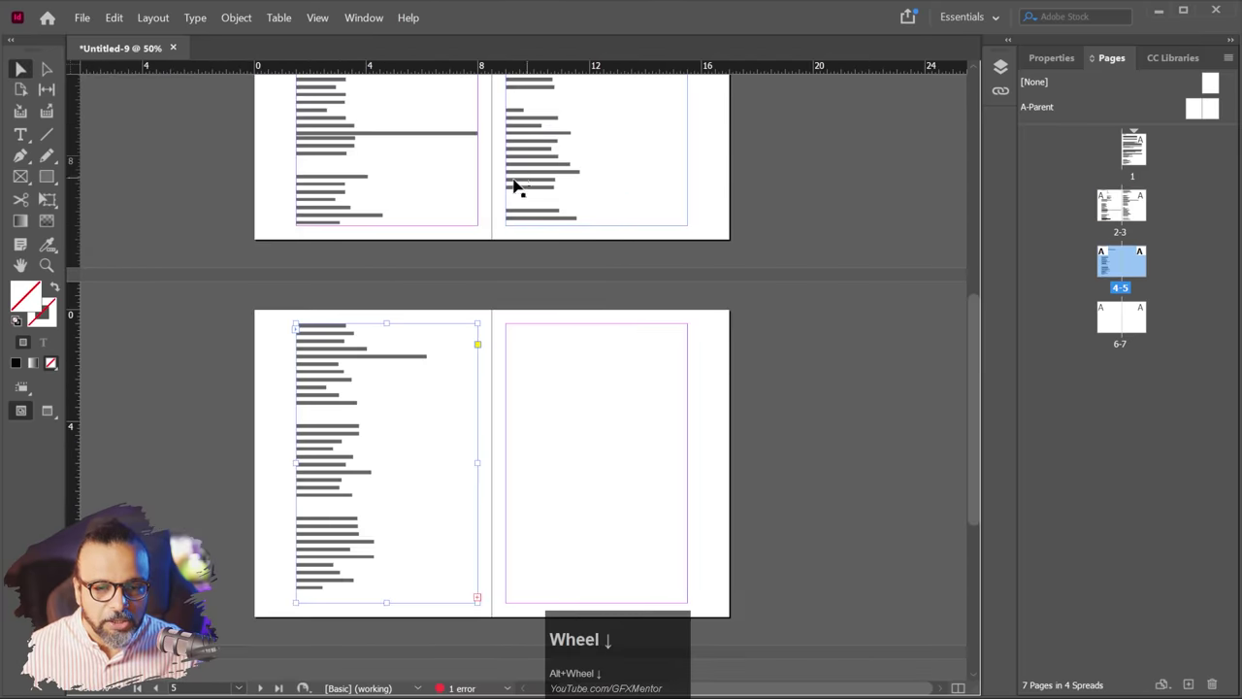
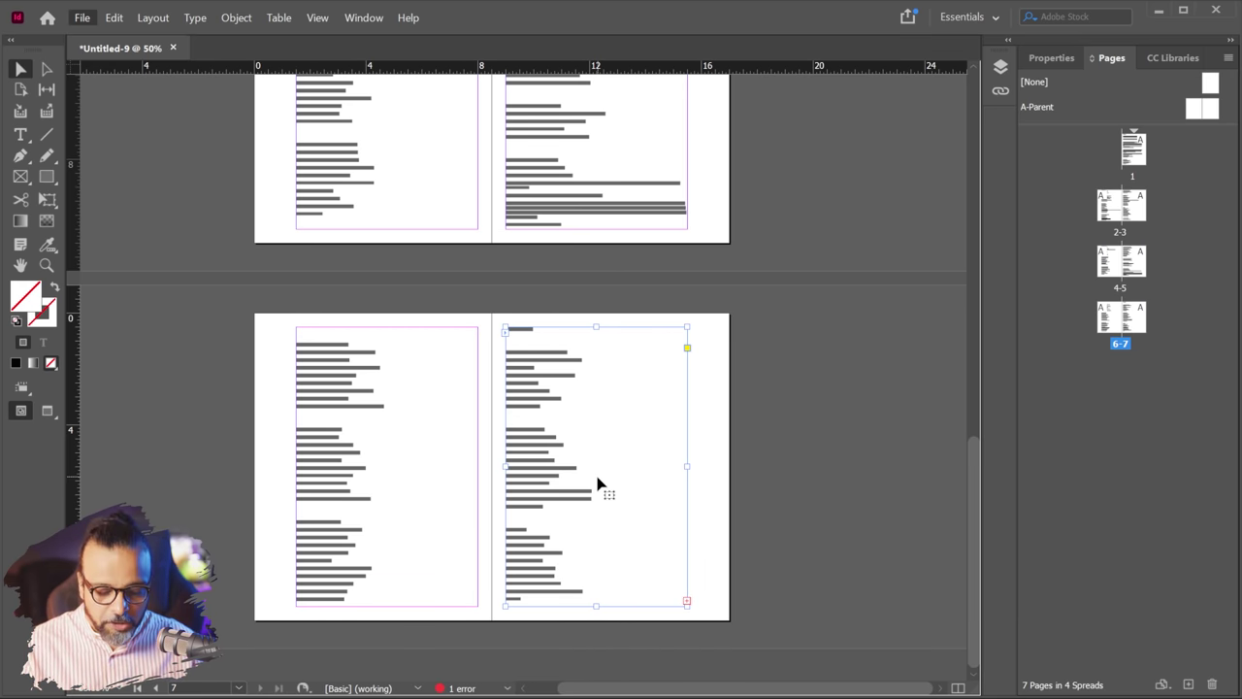
- Start a new Letter-size facing-page document with 0.5 in inside and 1.5 in outside margins
{"action": "key", "text": "ctrl+n"}
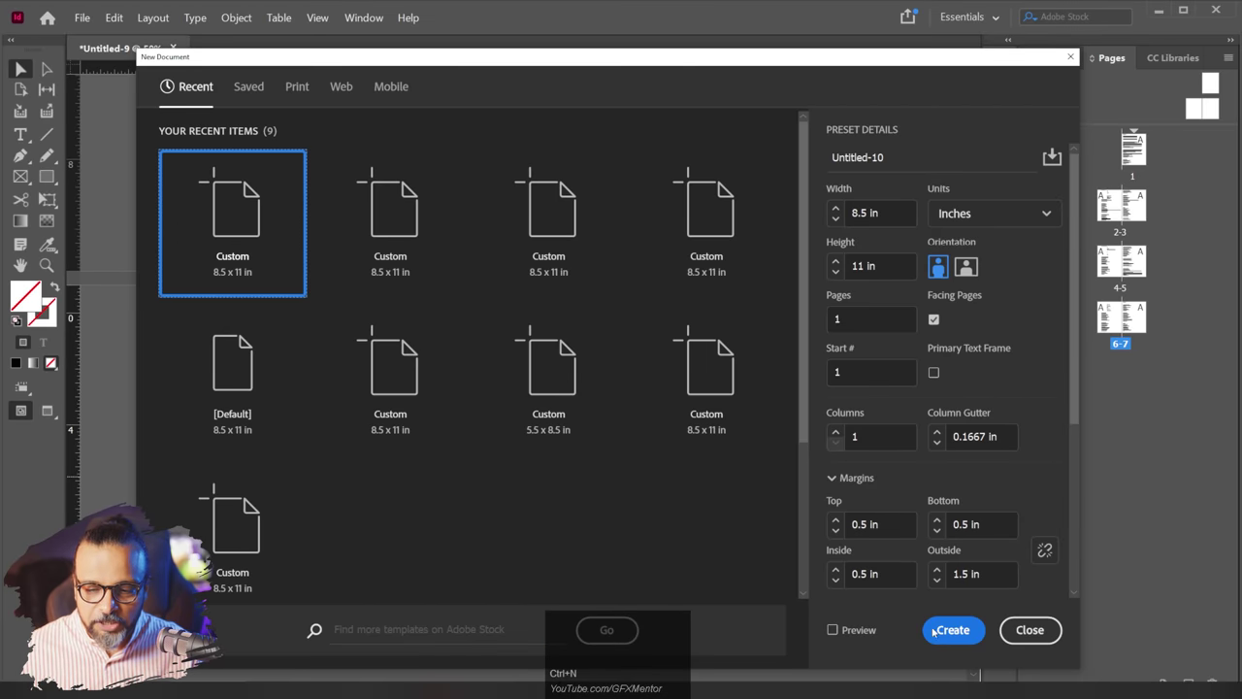
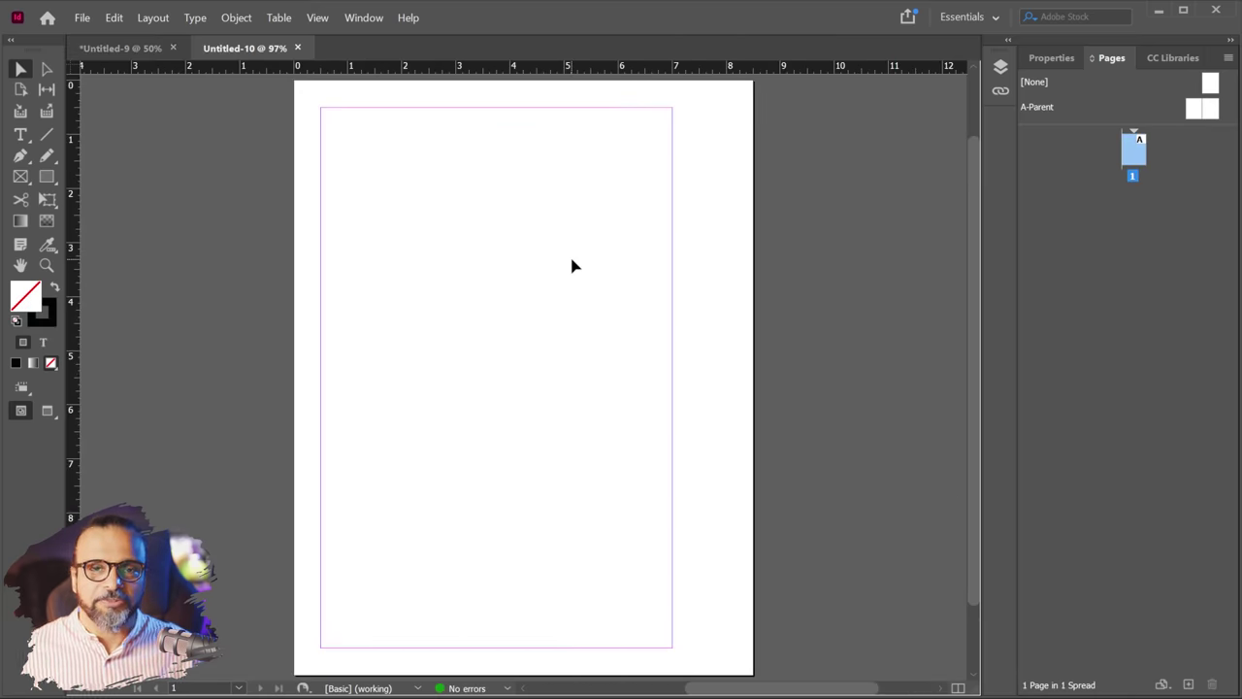
- Add green and purple top bars on the A-Parent spread, return to page 1 and add pages to reach five
{"action": "left_click", "coordinate": [1071, 64]}
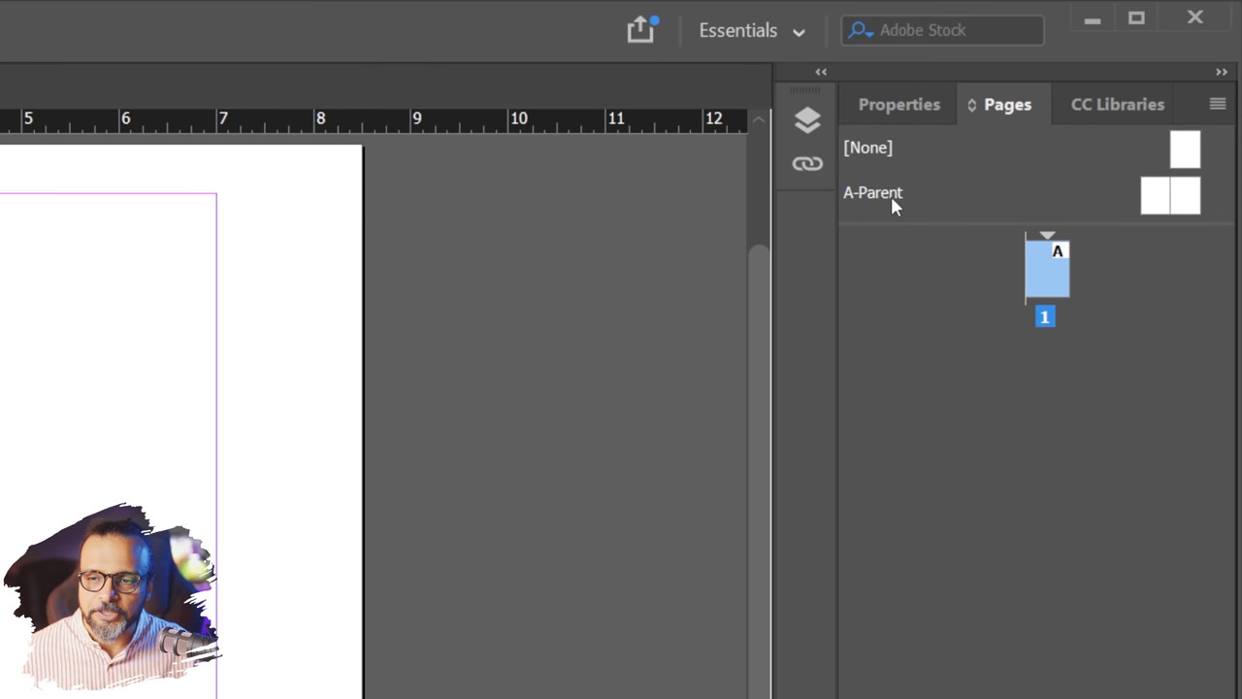
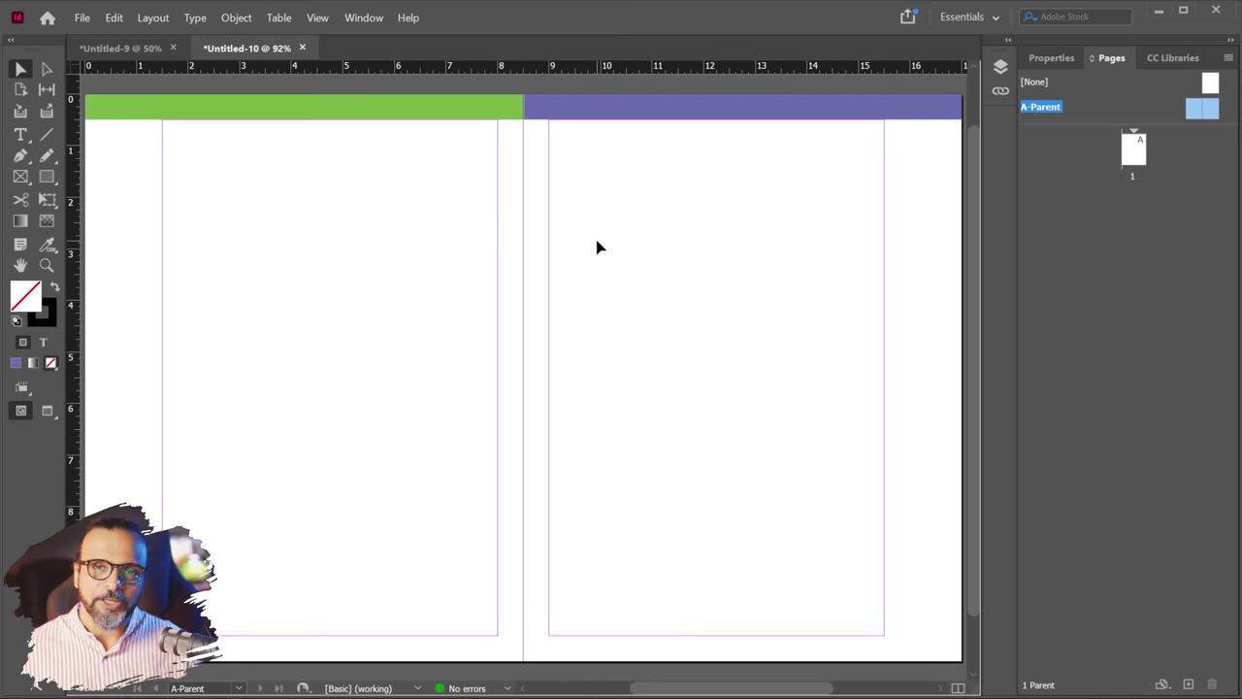
{"action": "left_click", "coordinate": [686, 276]}
{"action": "scroll", "scroll_direction": "down", "scroll_amount": 3}
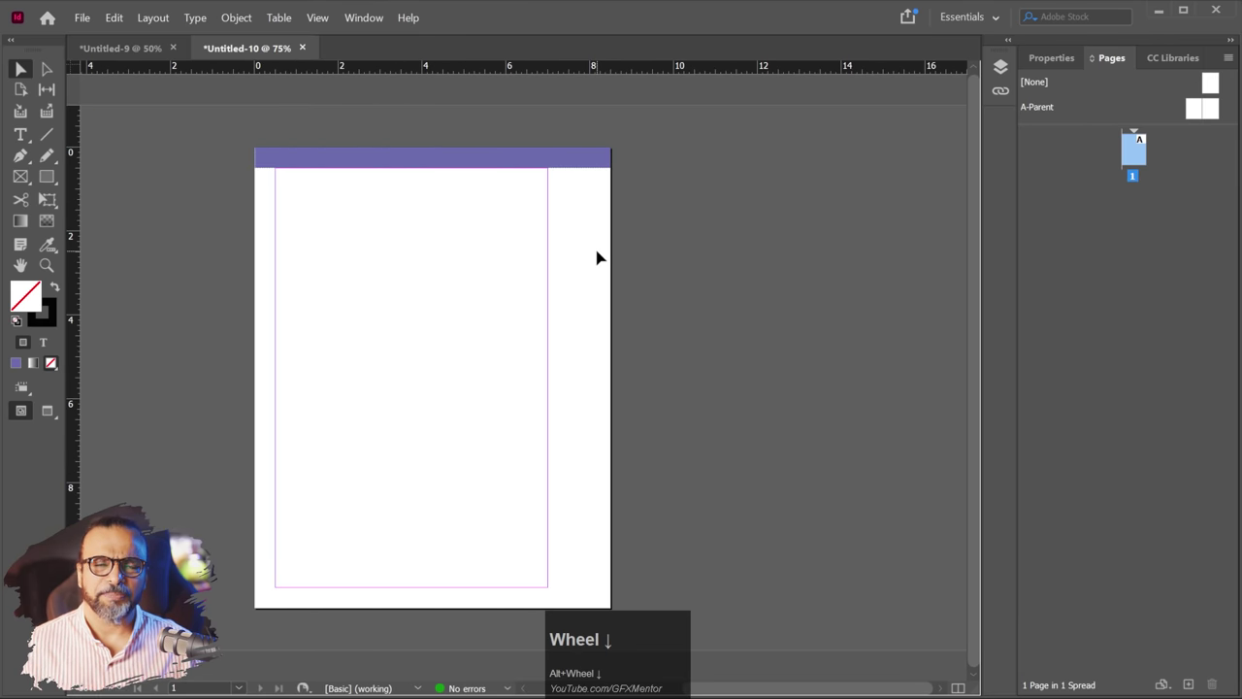
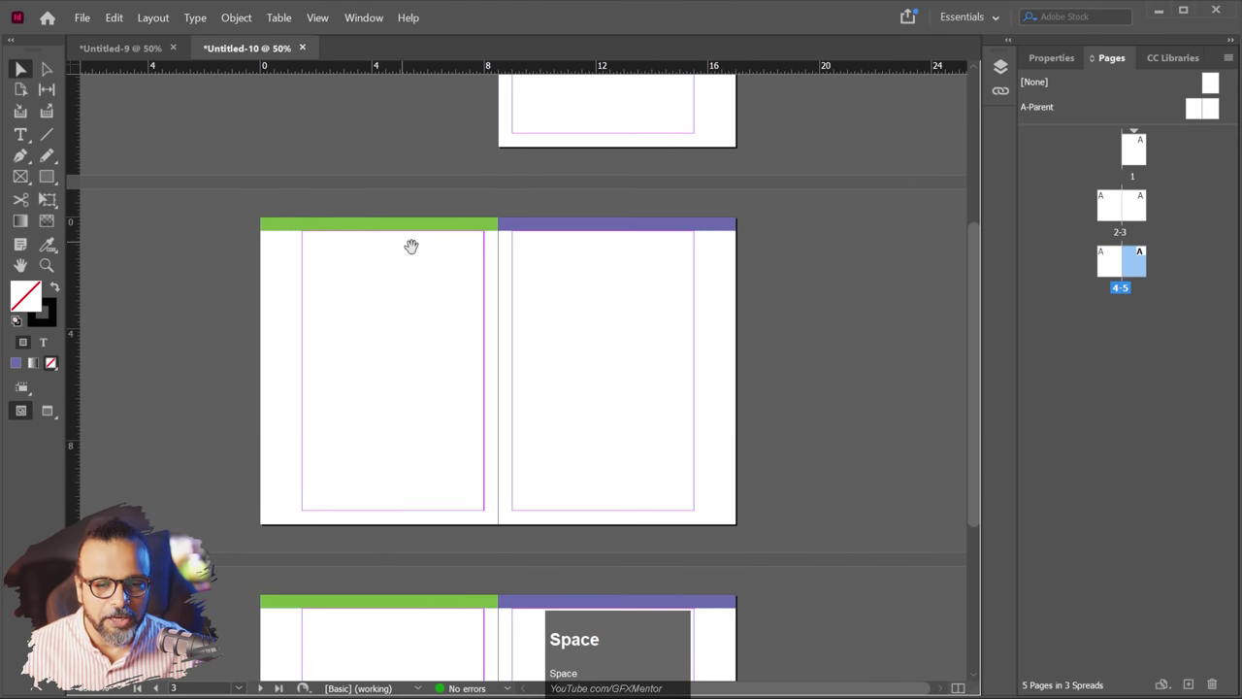
- Close the Untitled-10 bar document without saving and return to the Untitled-9 story spread
{"action": "left_click", "coordinate": [560, 339]}
{"action": "key", "text": "space"}
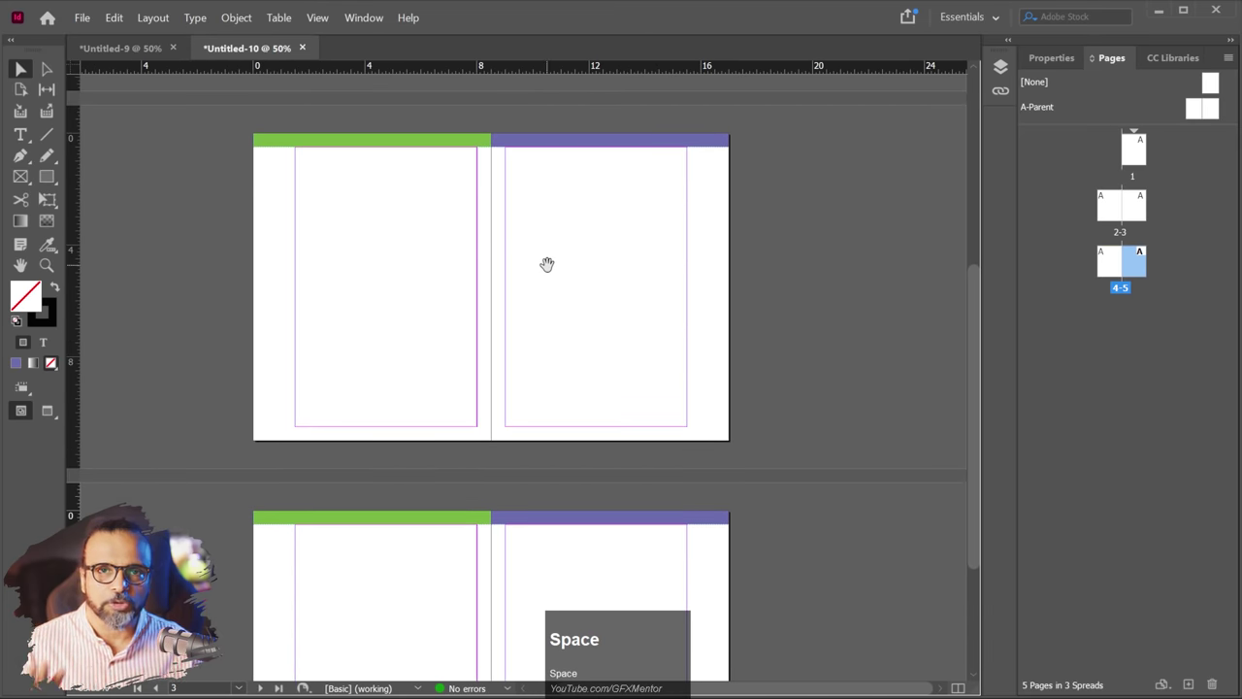
{"action": "left_click", "coordinate": [306, 51]}
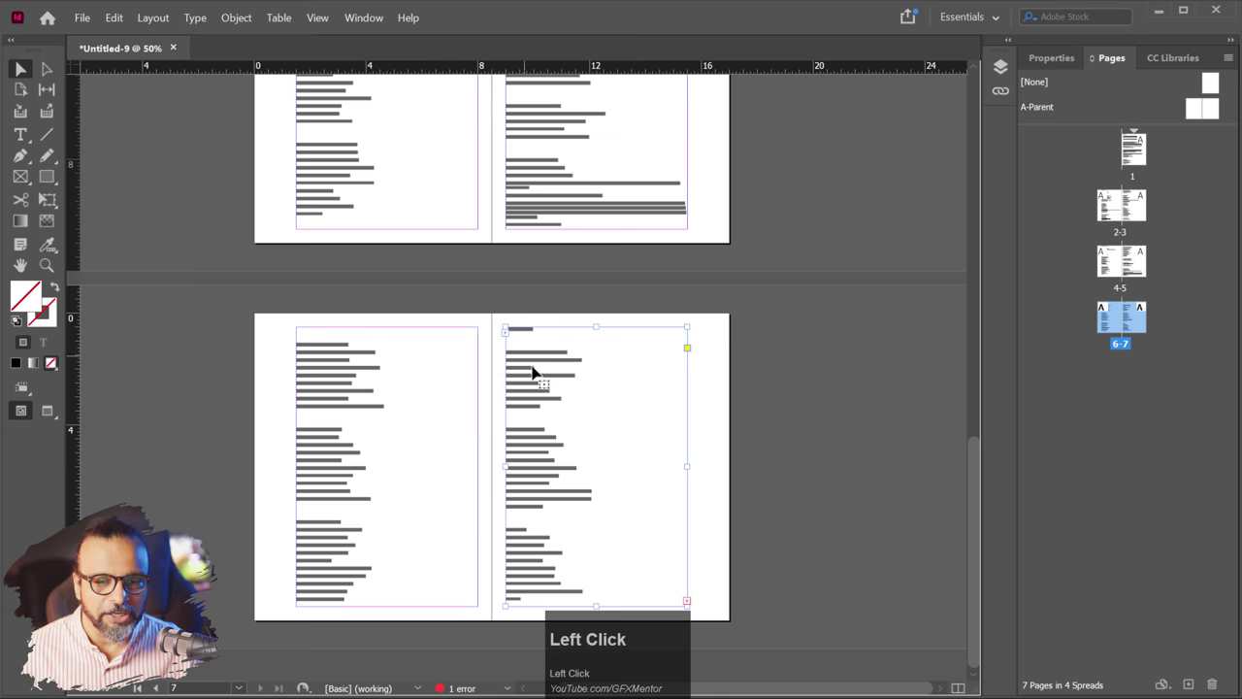
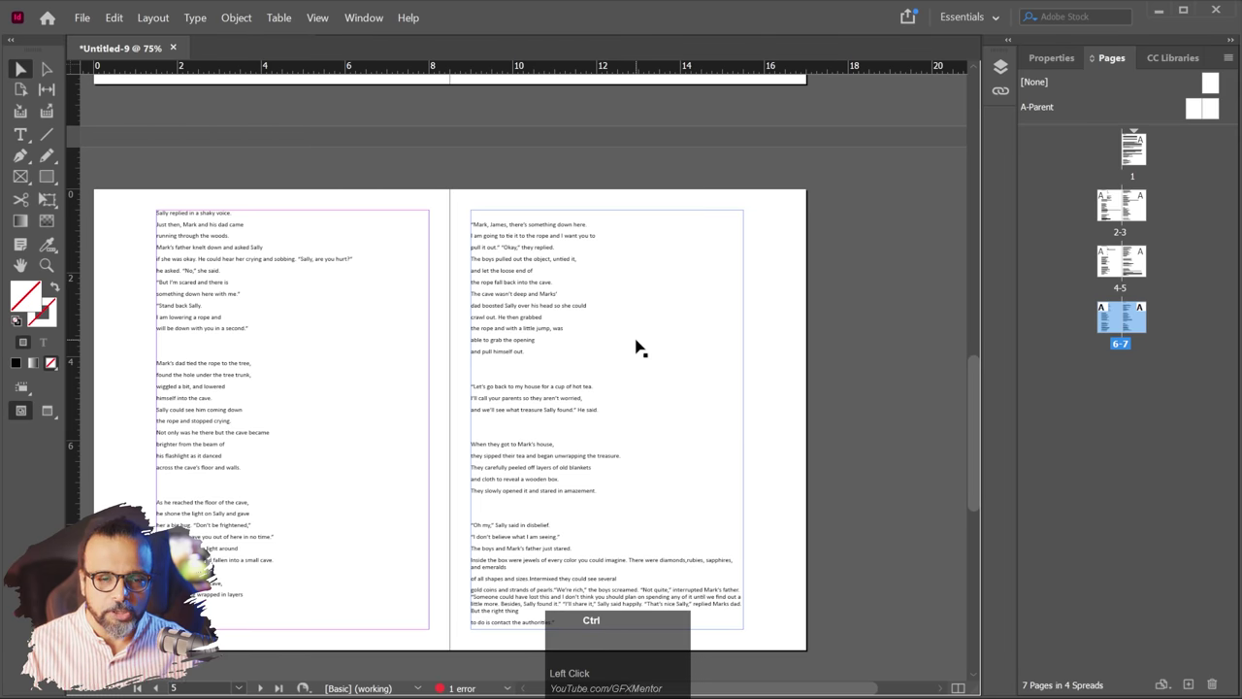
- Start another Letter-size facing-page document from the New Document window
{"action": "key", "text": "ctrl+n"}
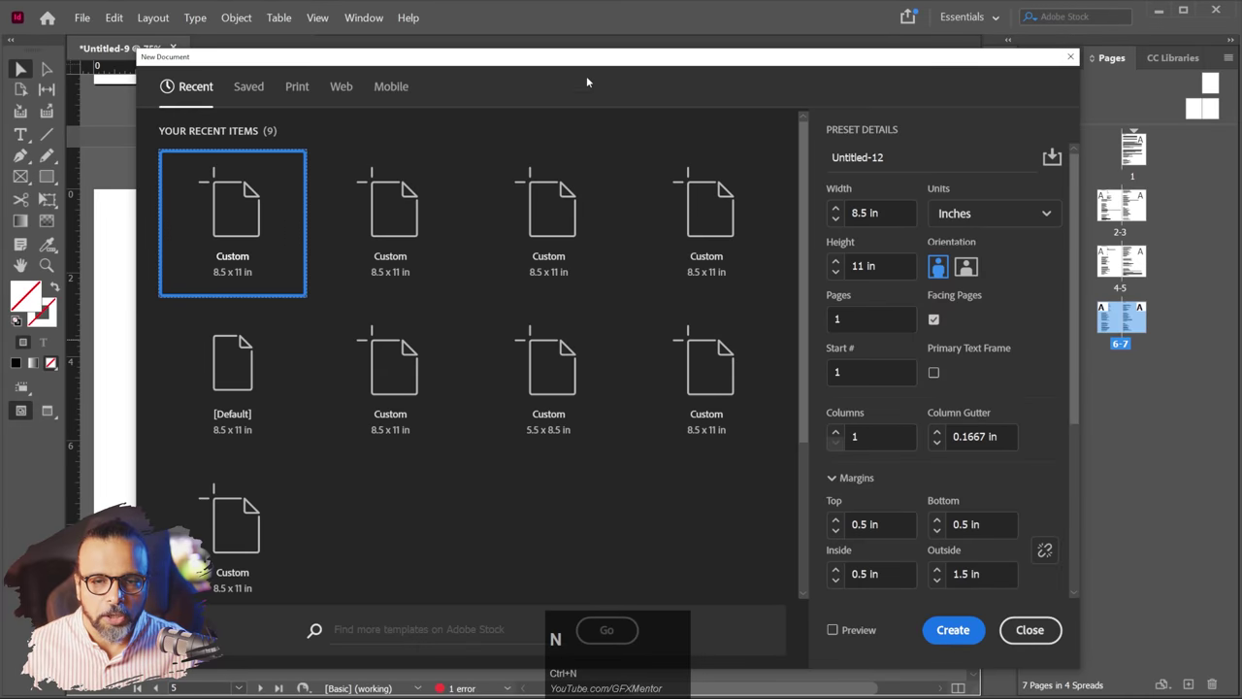
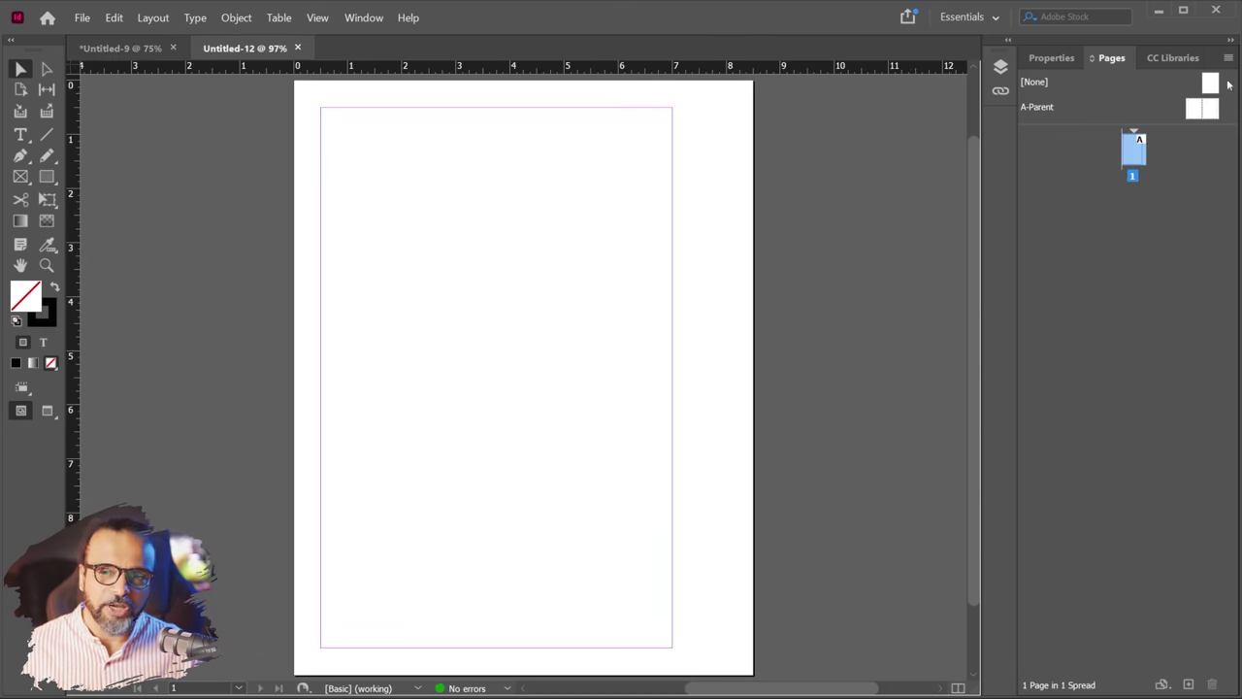
- Thread the right parent-page text frame into the left parent-page text frame
{"action": "left_click", "coordinate": [1045, 110]}
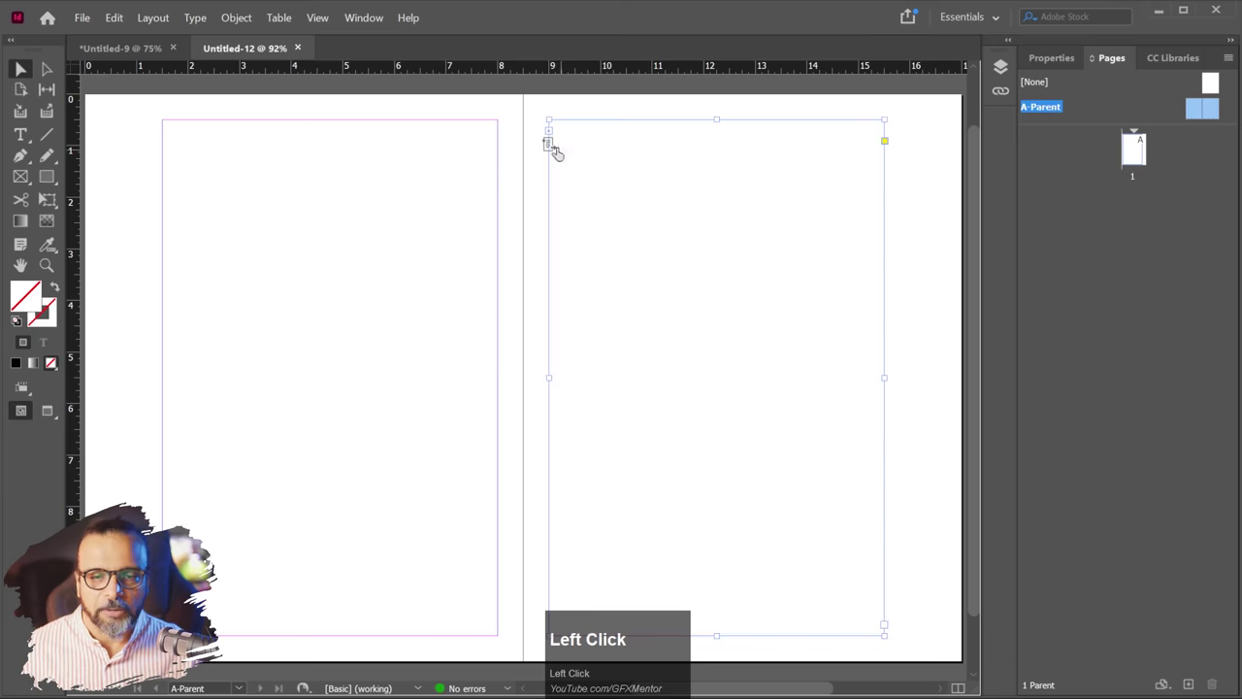
{"action": "left_click", "coordinate": [297, 204]}
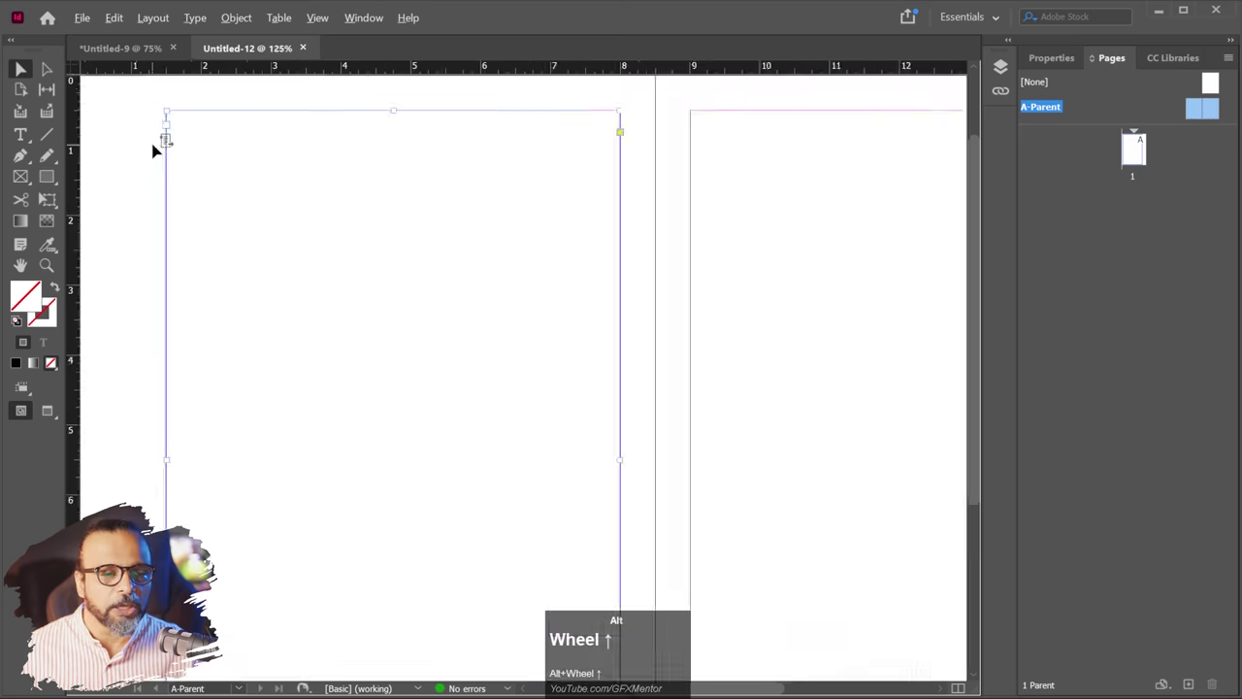
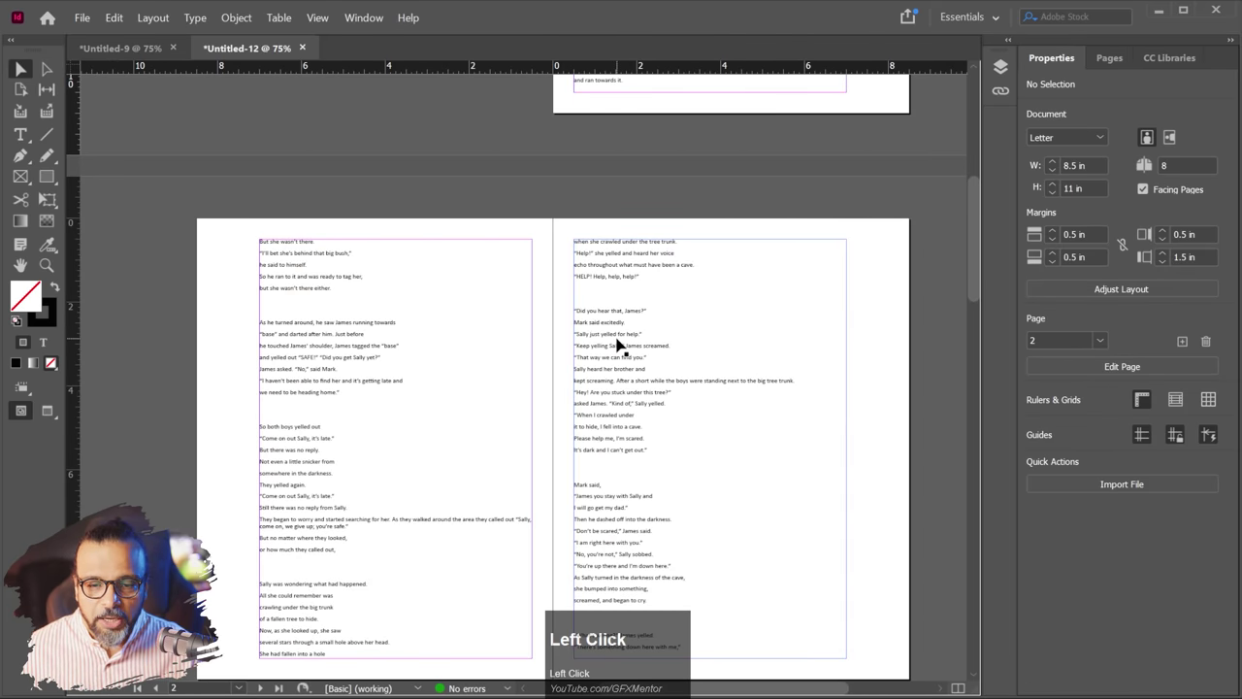
- Select the whole story and set its paragraphs to justify with last line aligned left
{"action": "key", "text": "ctrl+a"}
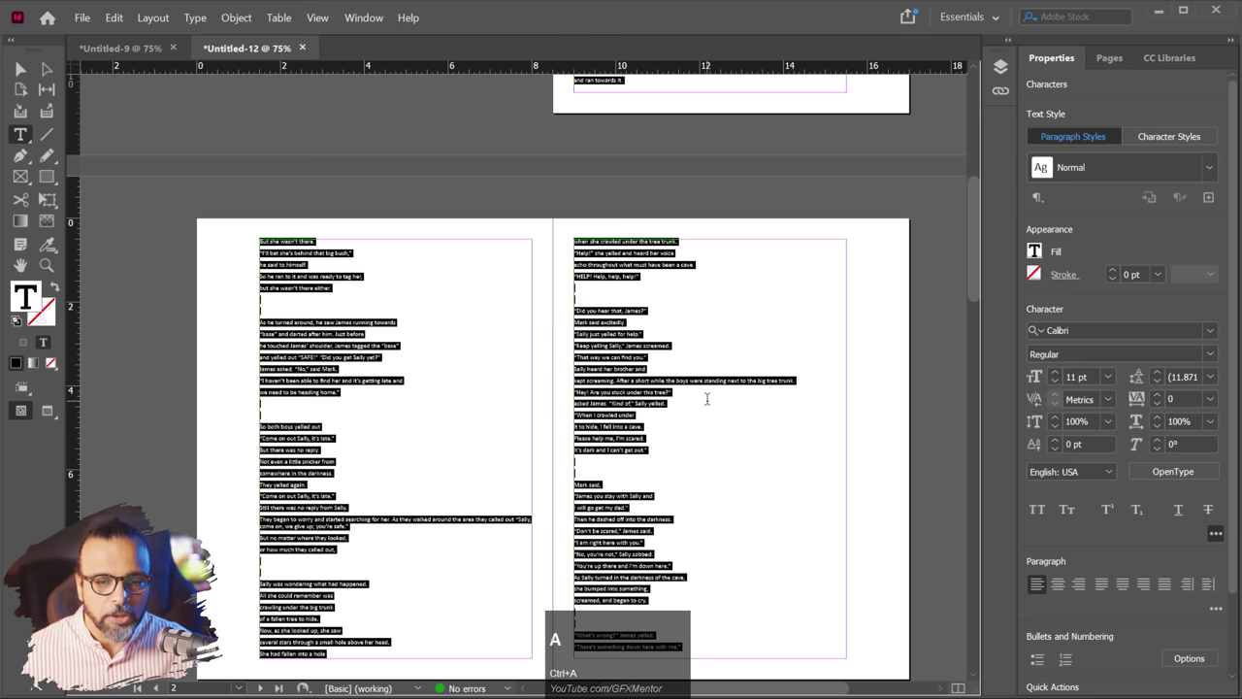
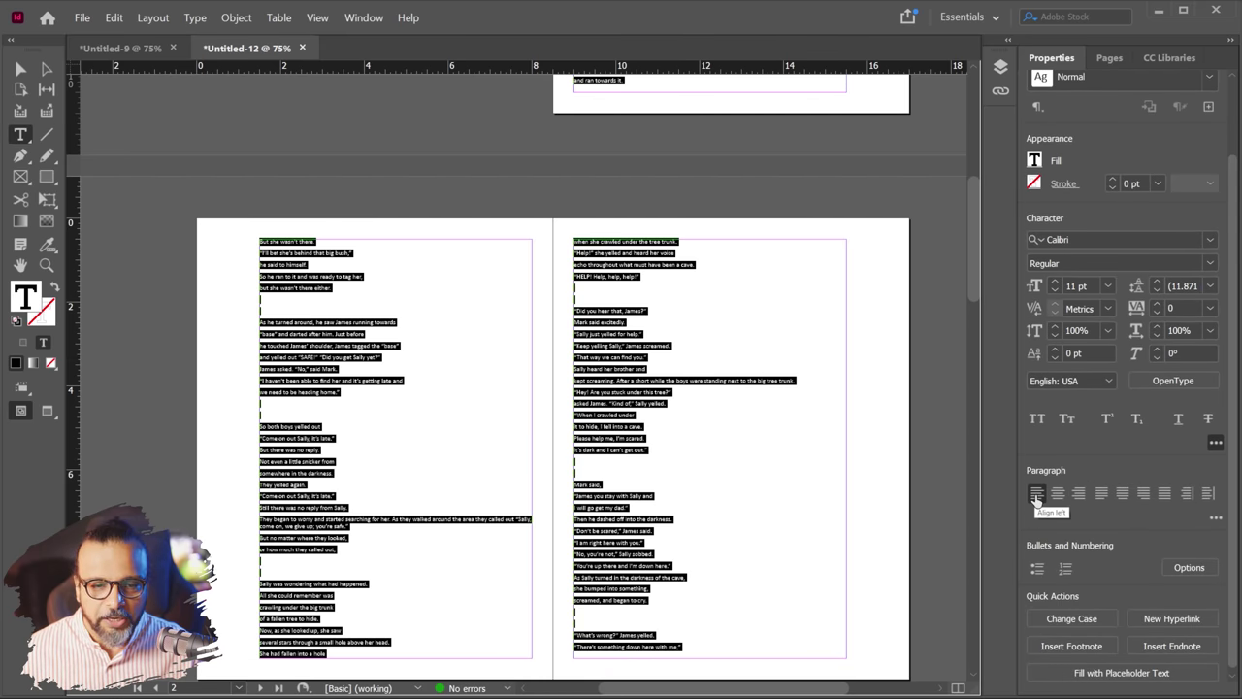
{"action": "left_click", "coordinate": [1061, 499]}
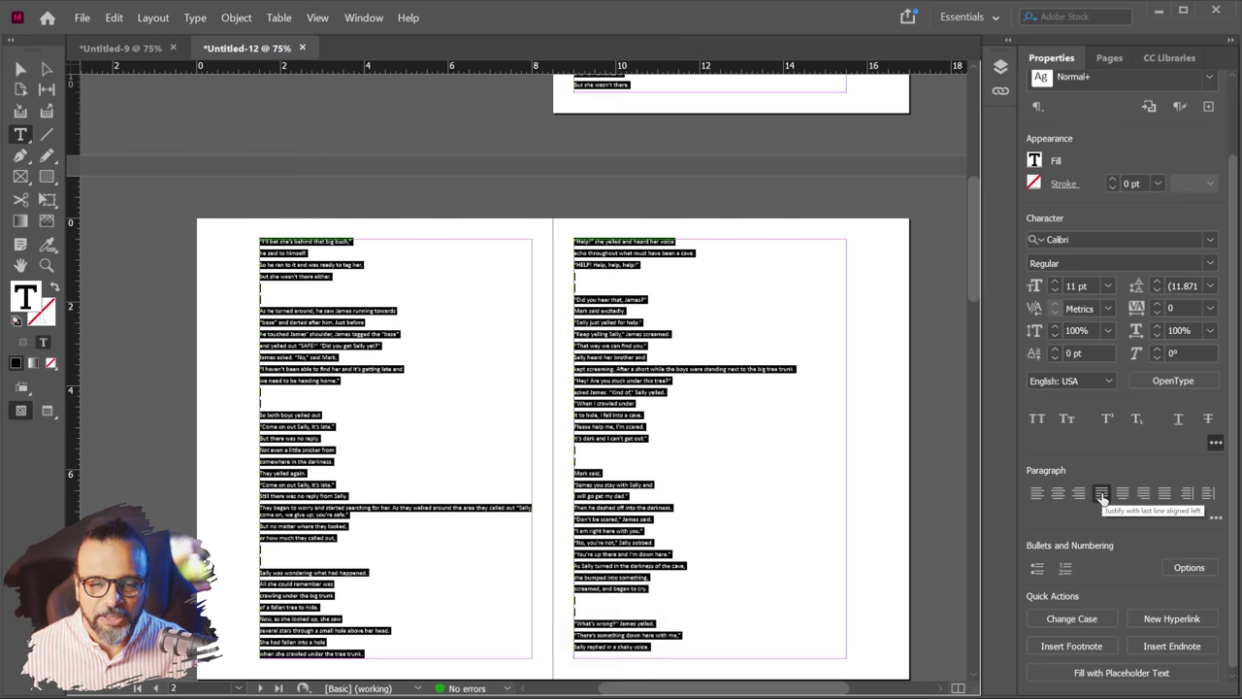
{"action": "scroll", "scroll_direction": "down", "scroll_amount": 3}
{"action": "scroll", "scroll_direction": "up", "scroll_amount": 3}
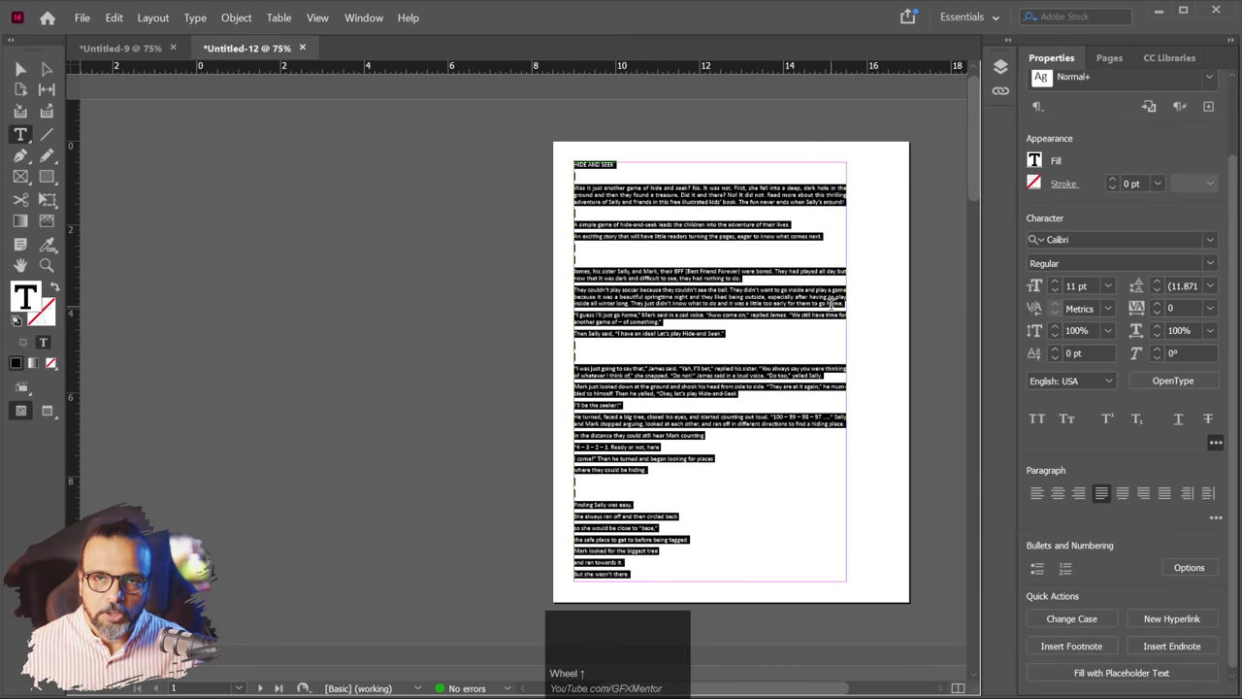
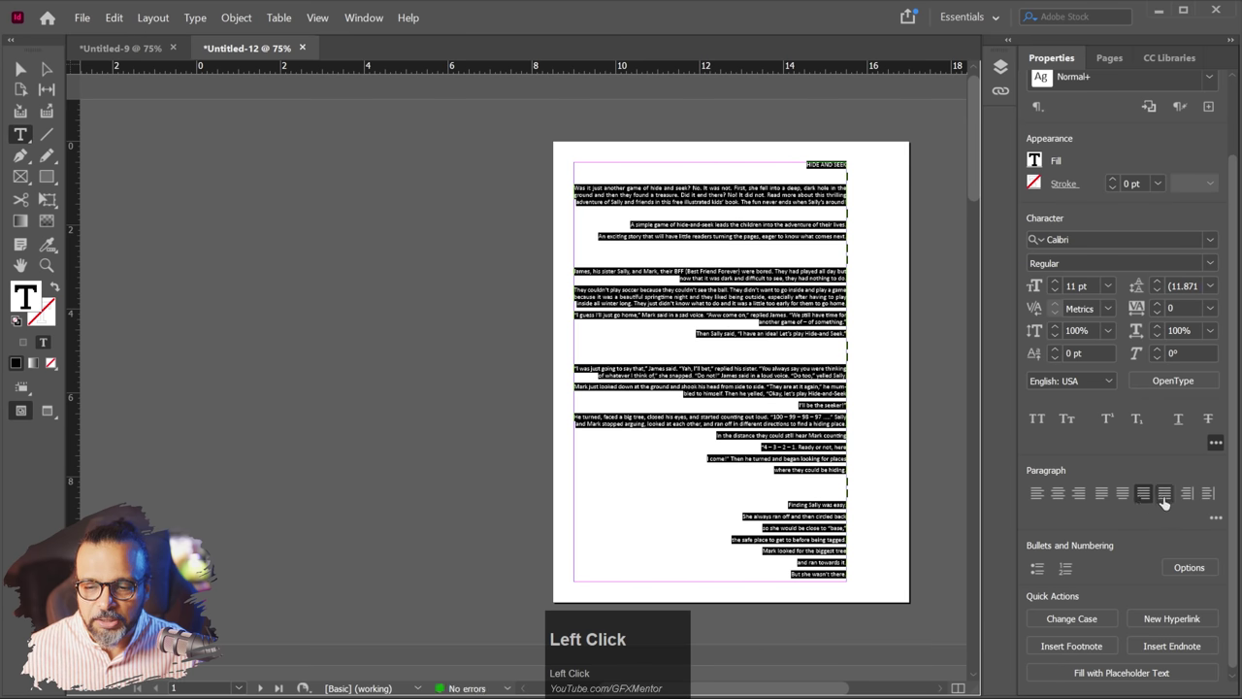
{"action": "scroll", "scroll_direction": "down", "scroll_amount": 3}
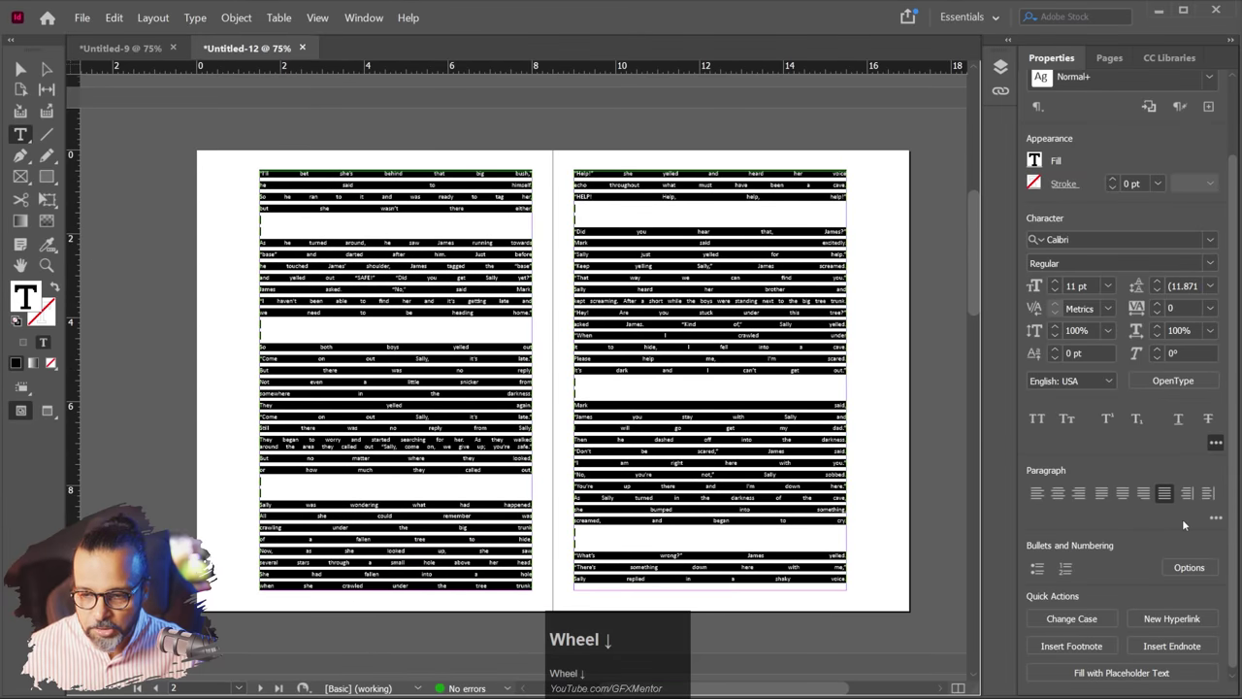
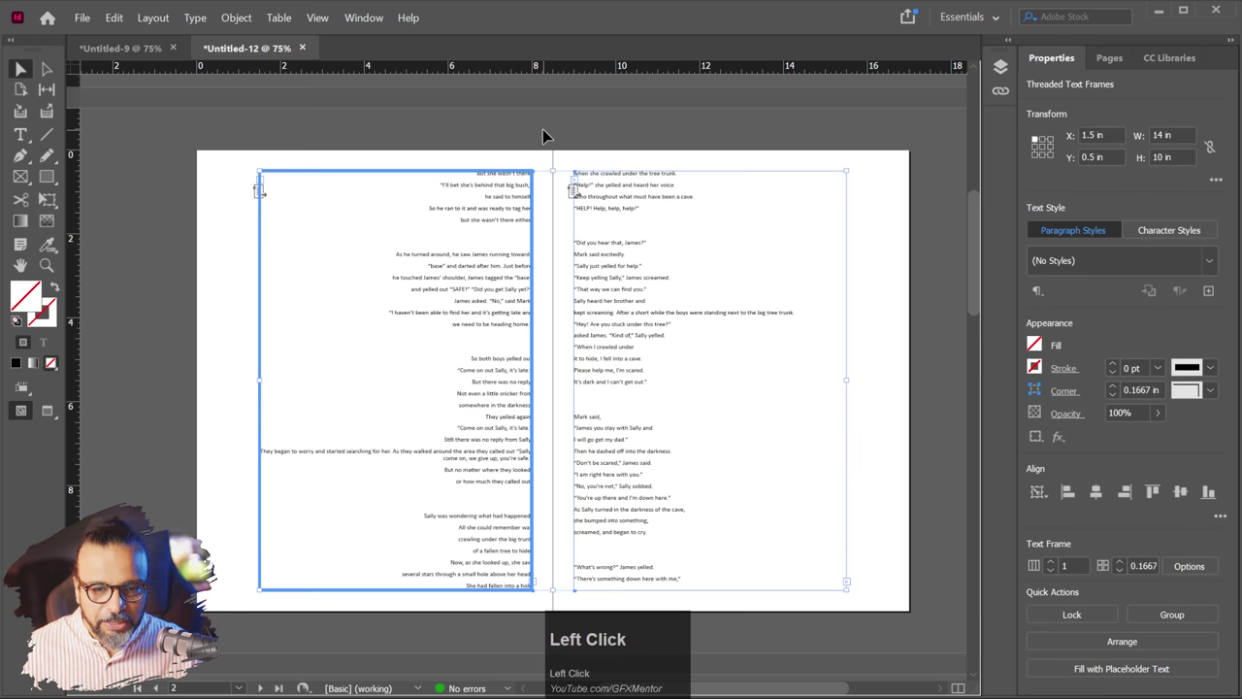
- Scroll through the pages to review how the story aligns on left and right pages
{"action": "scroll", "scroll_direction": "up", "scroll_amount": 3}
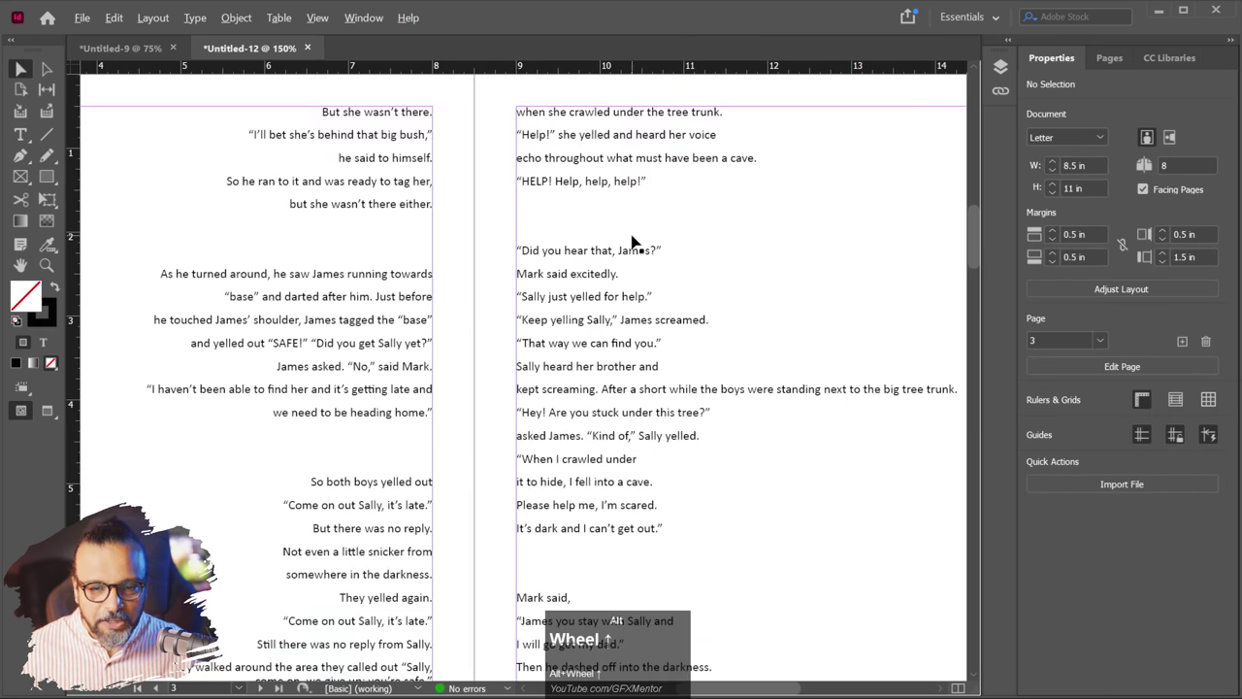
{"action": "scroll", "scroll_direction": "down", "scroll_amount": 3}
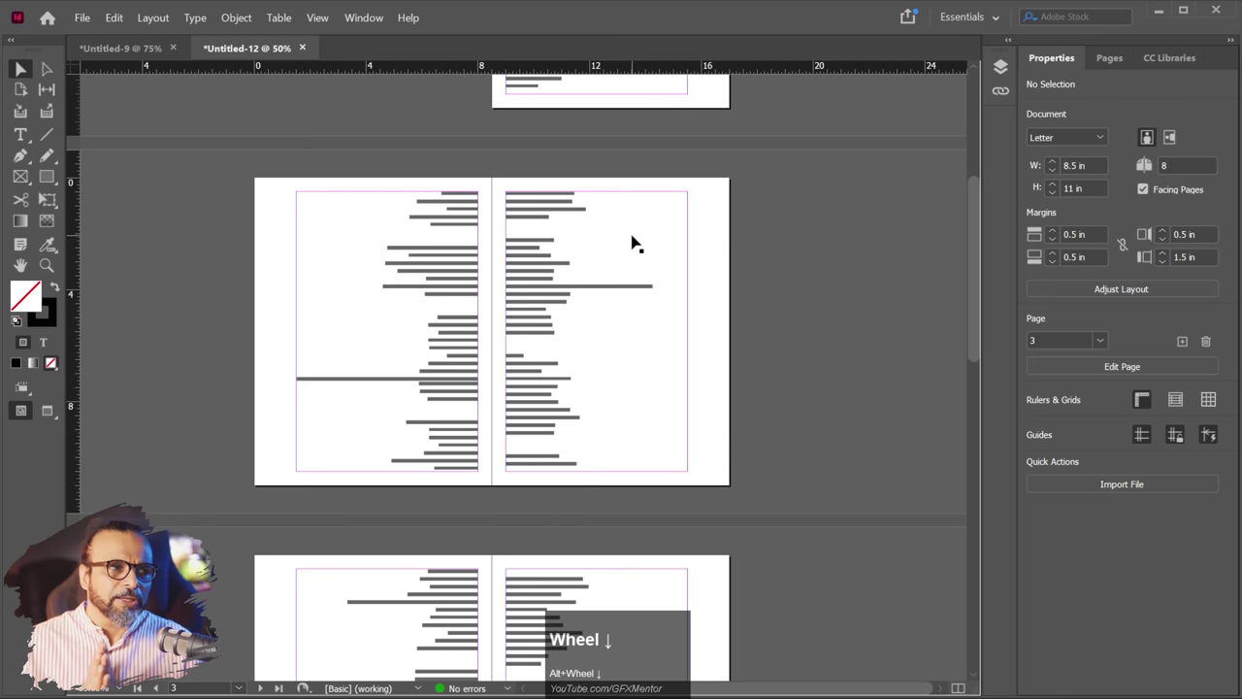
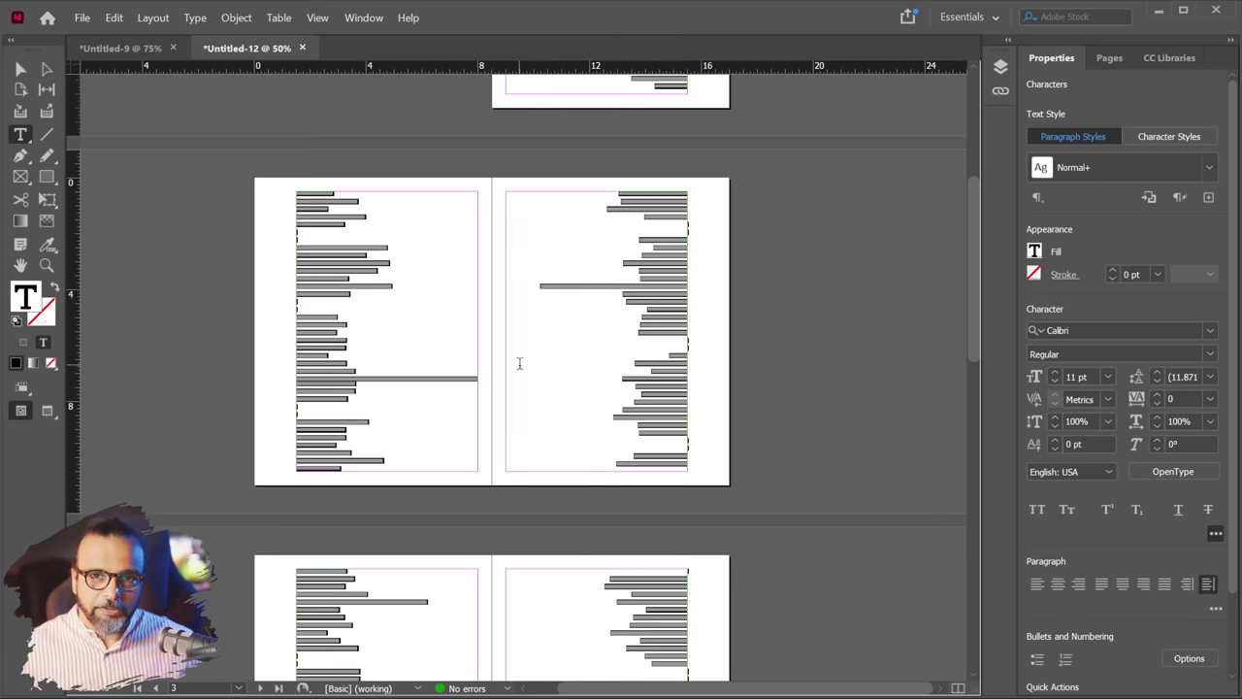
{"action": "scroll", "scroll_direction": "down", "scroll_amount": 3}
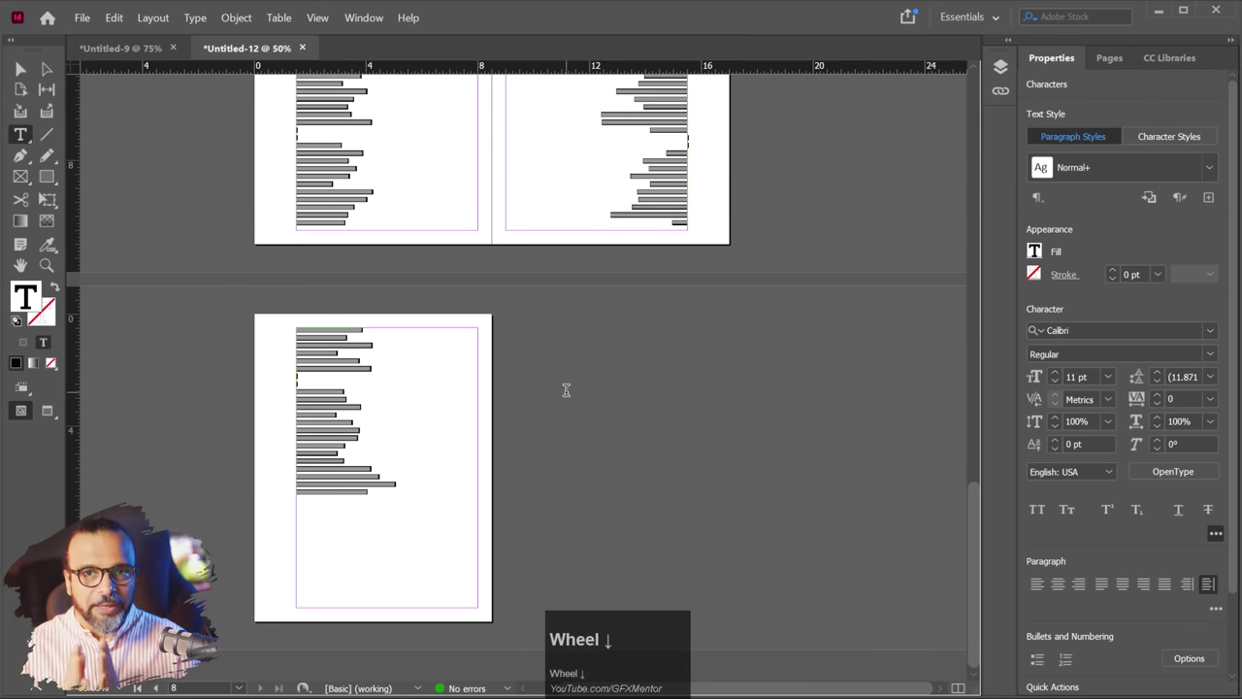